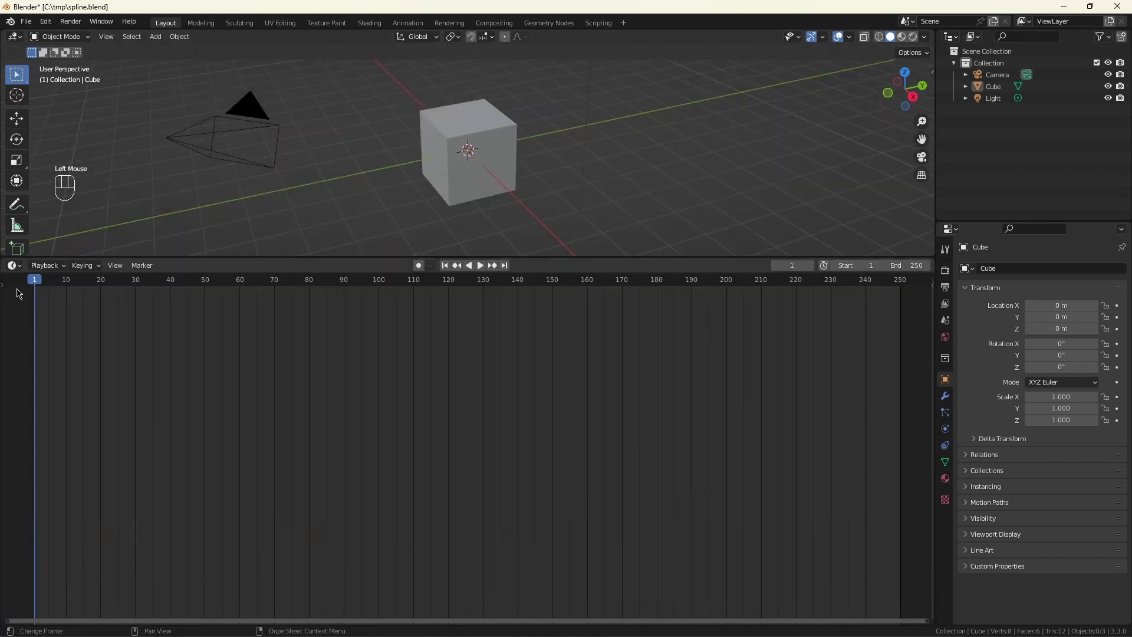
Step: Switch the lower area to the Geometry Node Editor and create a new node tree on the cube
left_click_drag(17, 270, 52, 369)
left_click(444, 265)
left_click(263, 585)
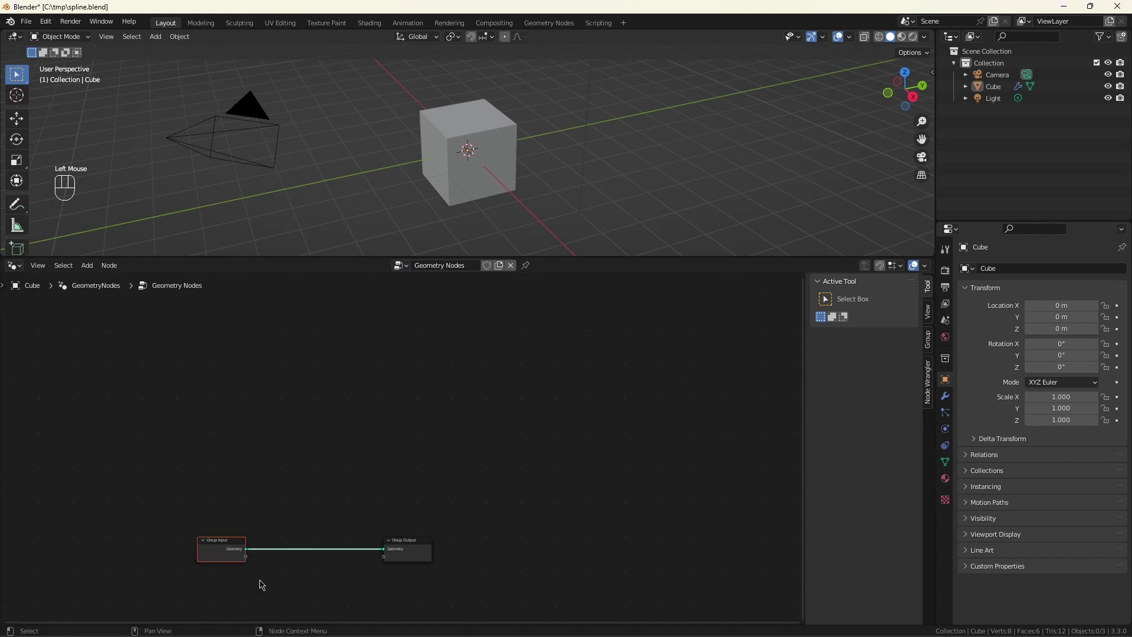
Step: Add a Curve Circle node and drive its resolution from the Group Input
key("x")
left_click(407, 543)
scroll("up", 3)
left_click(211, 522)
key("shift+a")
left_click(949, 403)
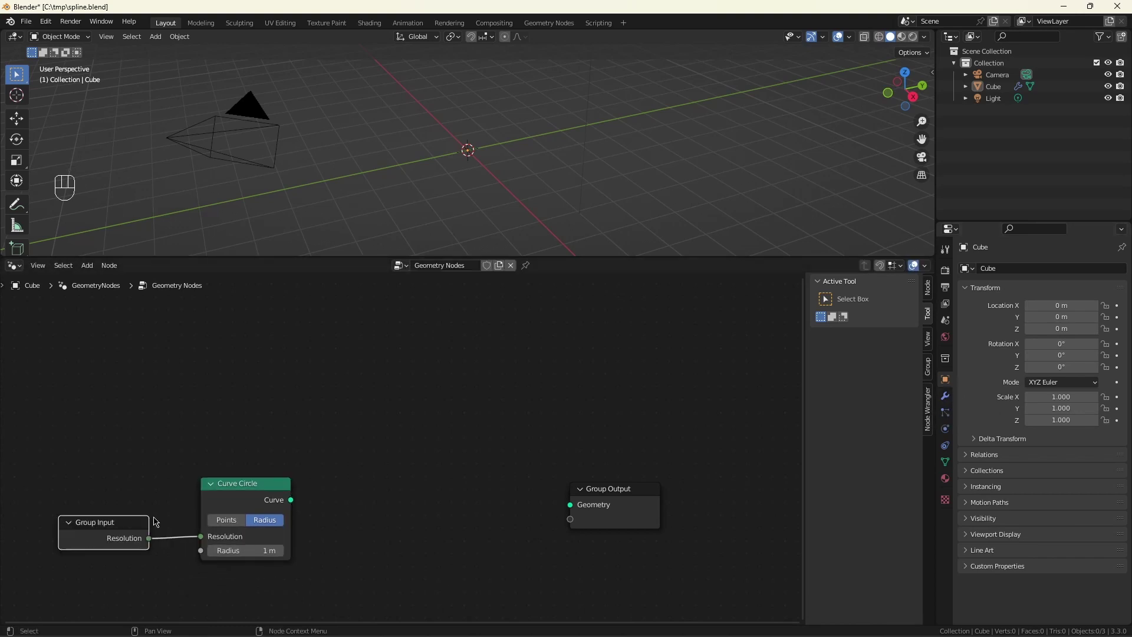
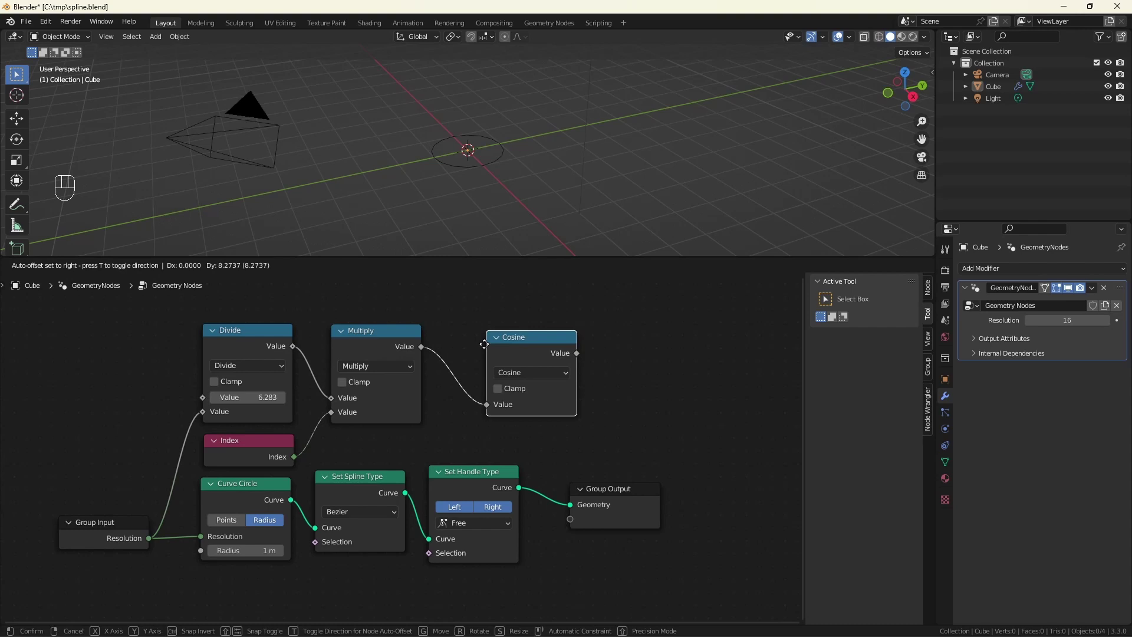
Step: Select the Cosine node at the end of the index-angle math chain for grouping
left_click(488, 338)
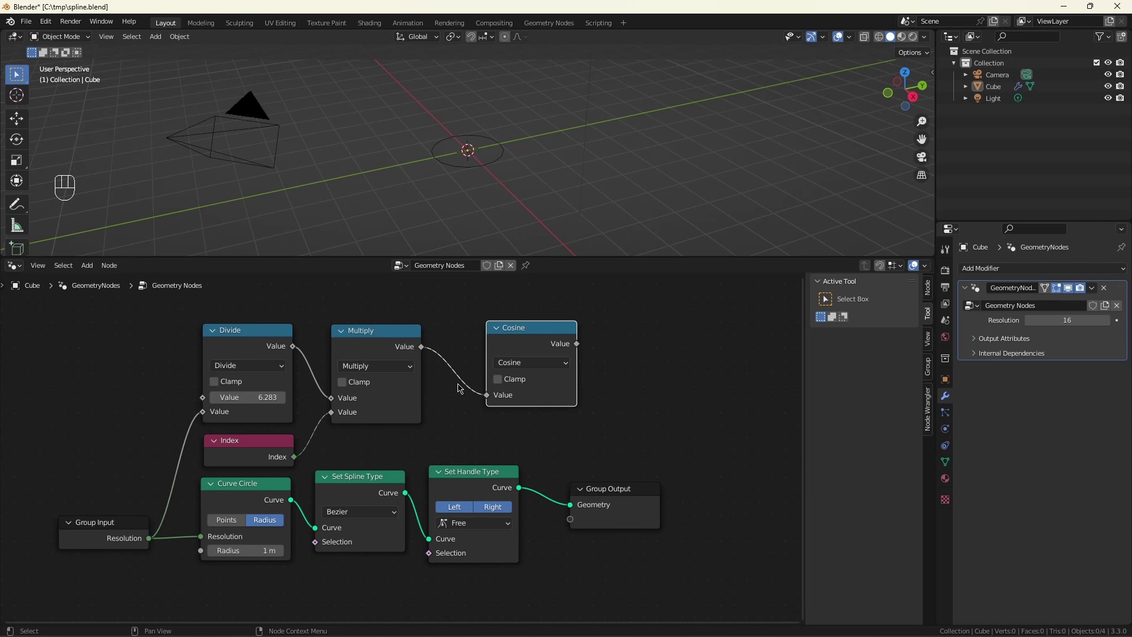
left_click(534, 331)
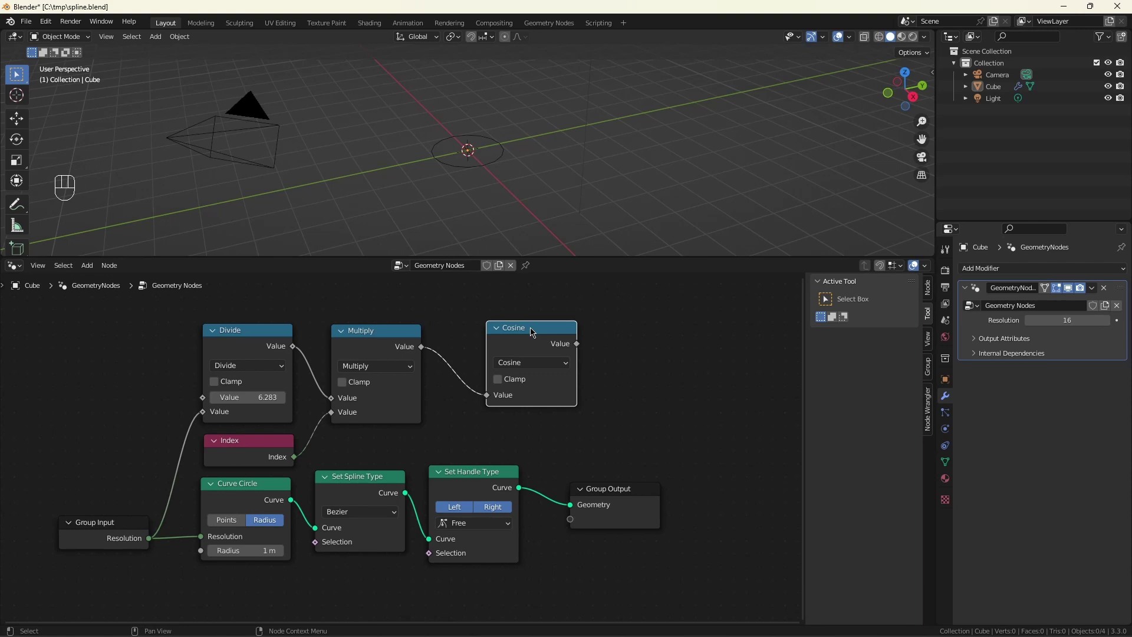
Step: Group the Cosine node with Ctrl+G and arrange its Angle input and math nodes
key("ctrl+g")
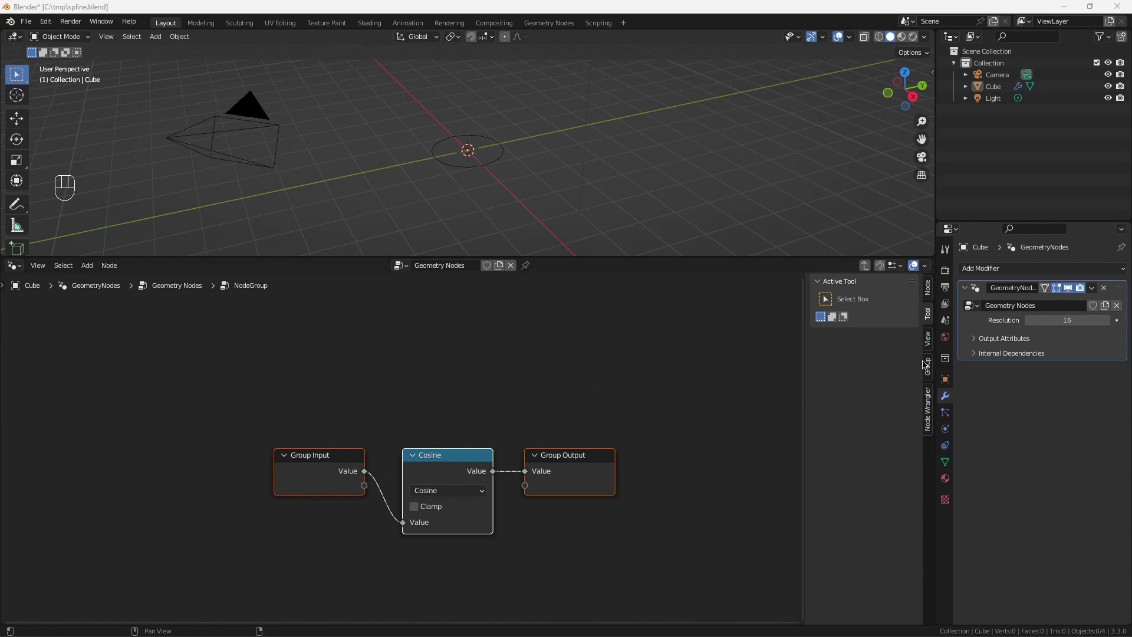
left_click(931, 364)
left_click_drag(843, 304, 844, 306)
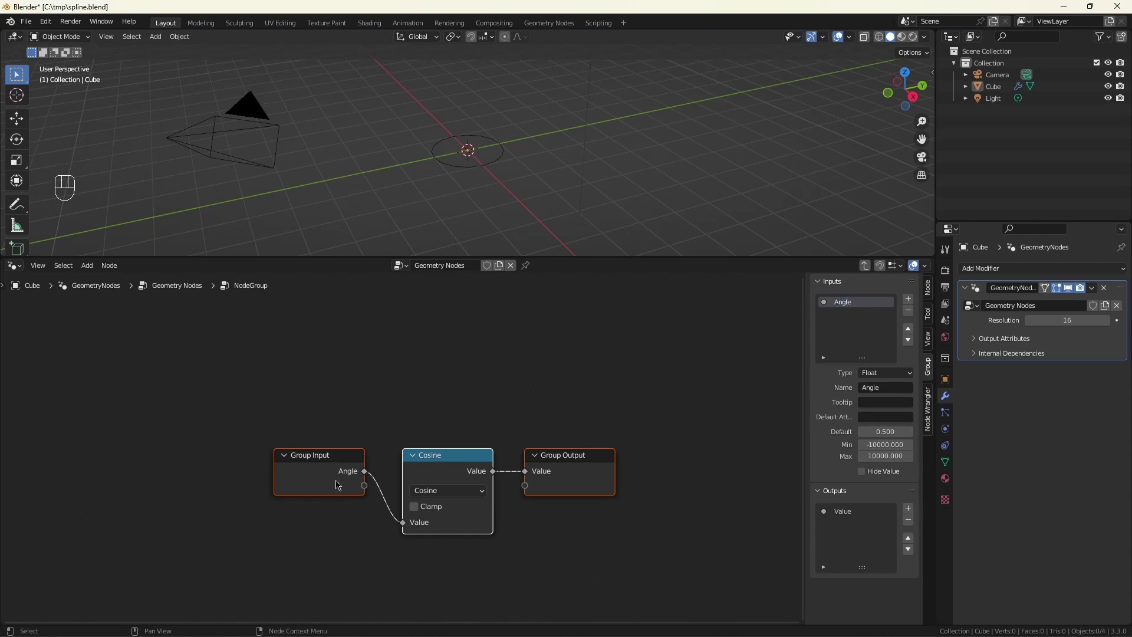
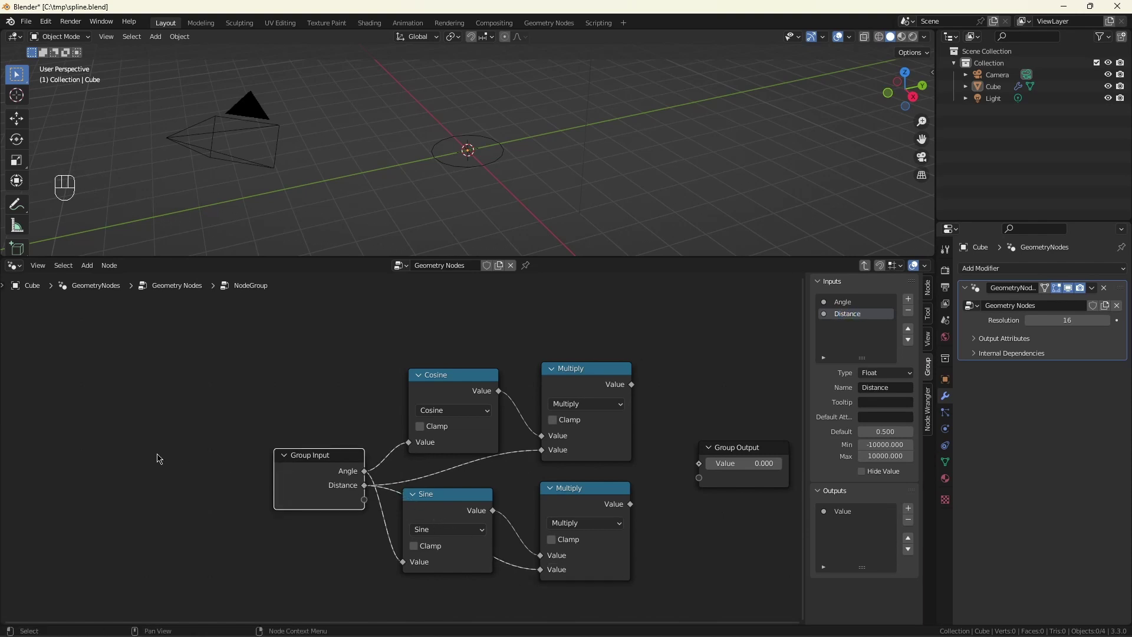
left_click_drag(210, 356, 620, 469)
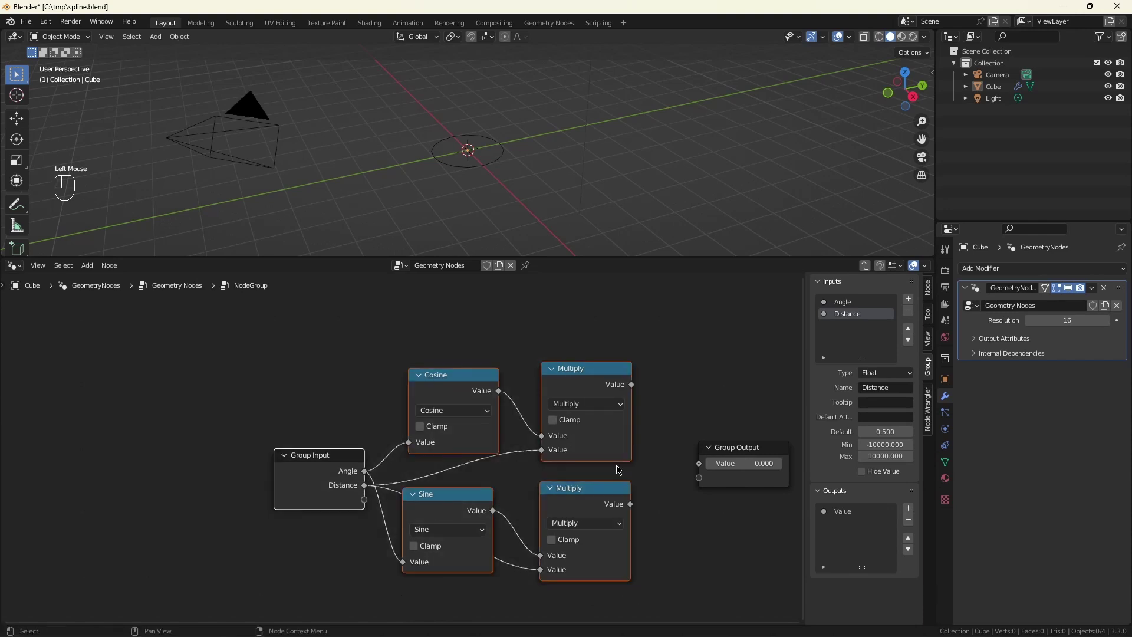
left_click(583, 380)
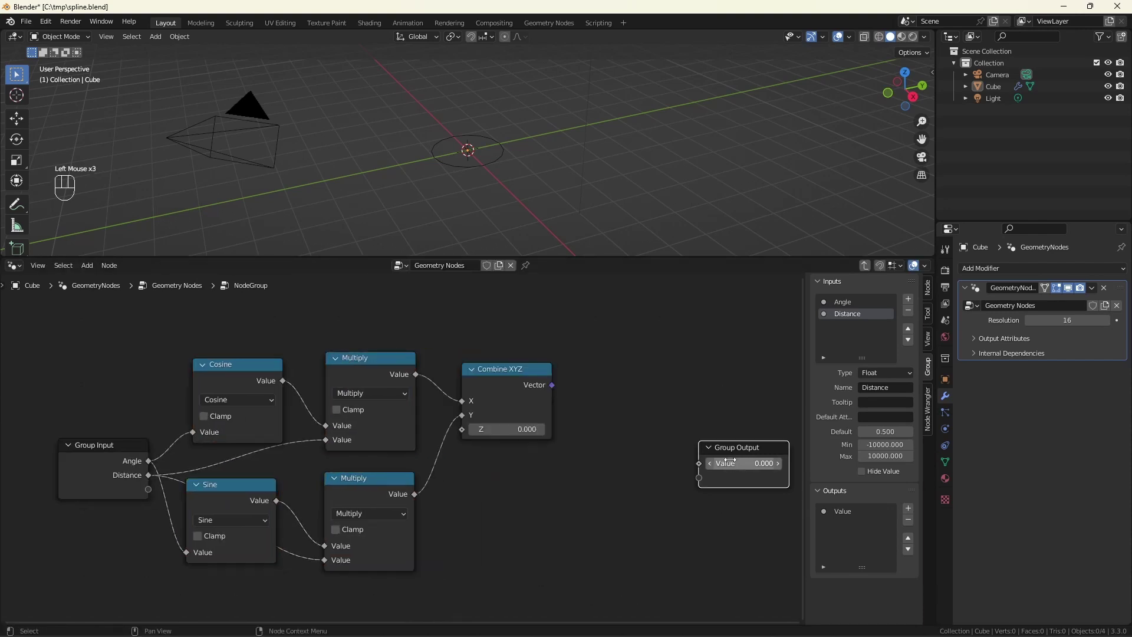
Step: Replace the placeholder output with the combined vector as Position and add a Position vector input
left_click(913, 526)
left_click(915, 527)
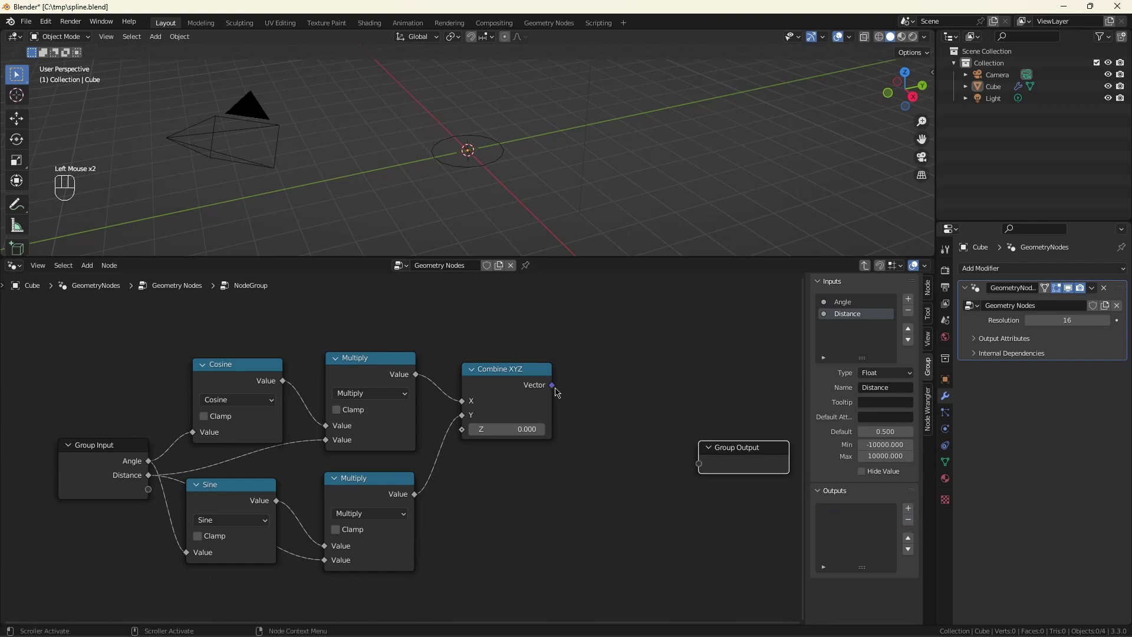
left_click_drag(554, 386, 674, 501)
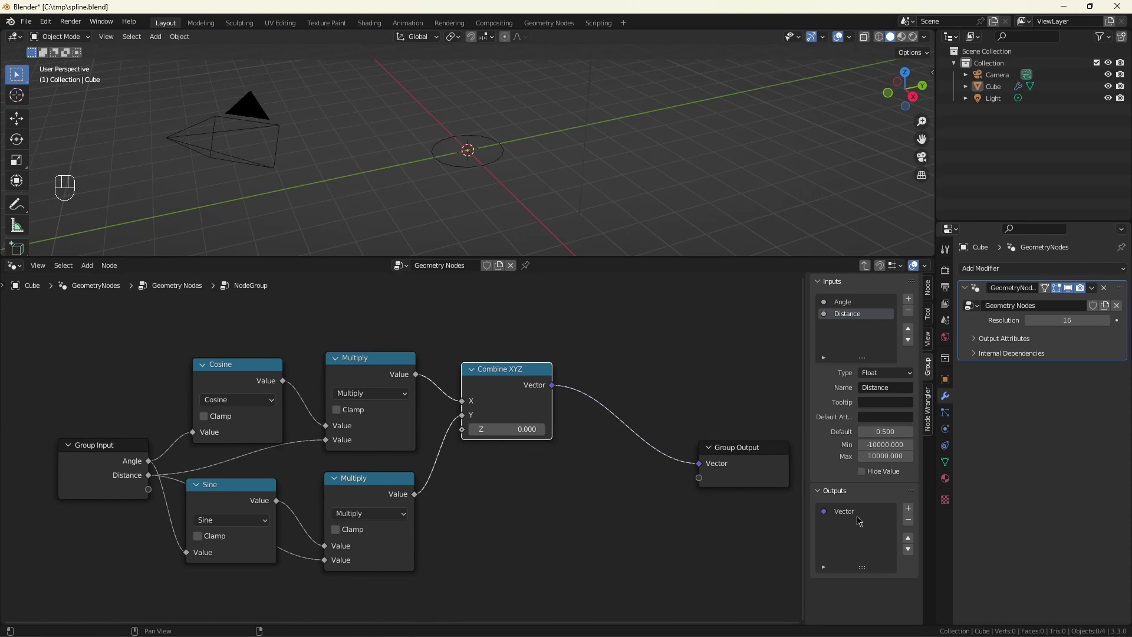
left_click_drag(844, 514, 845, 514)
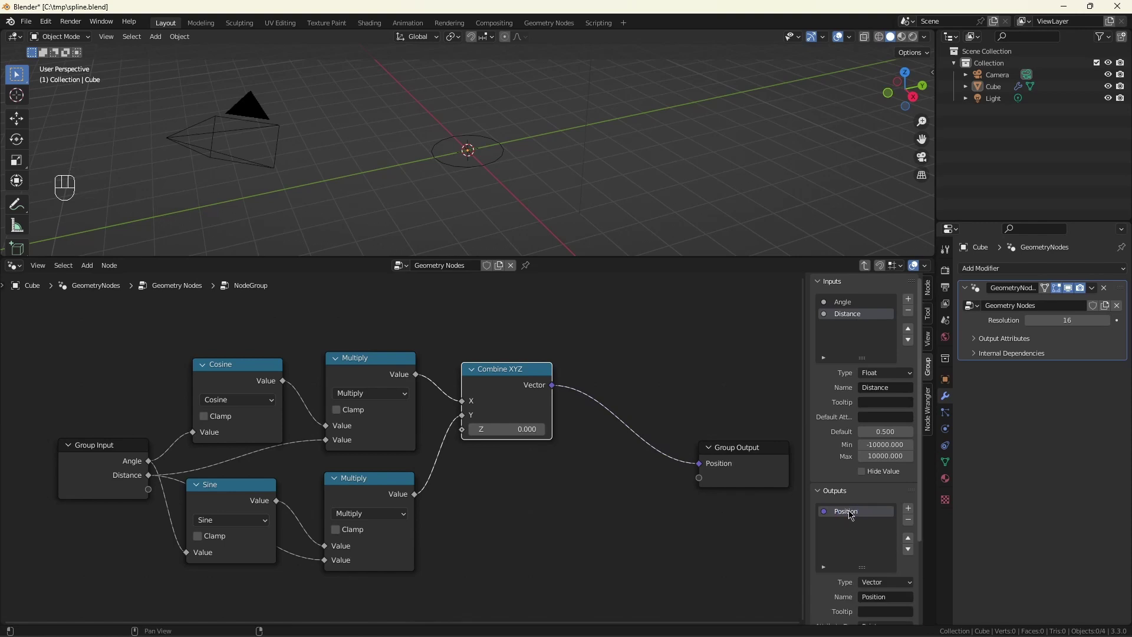
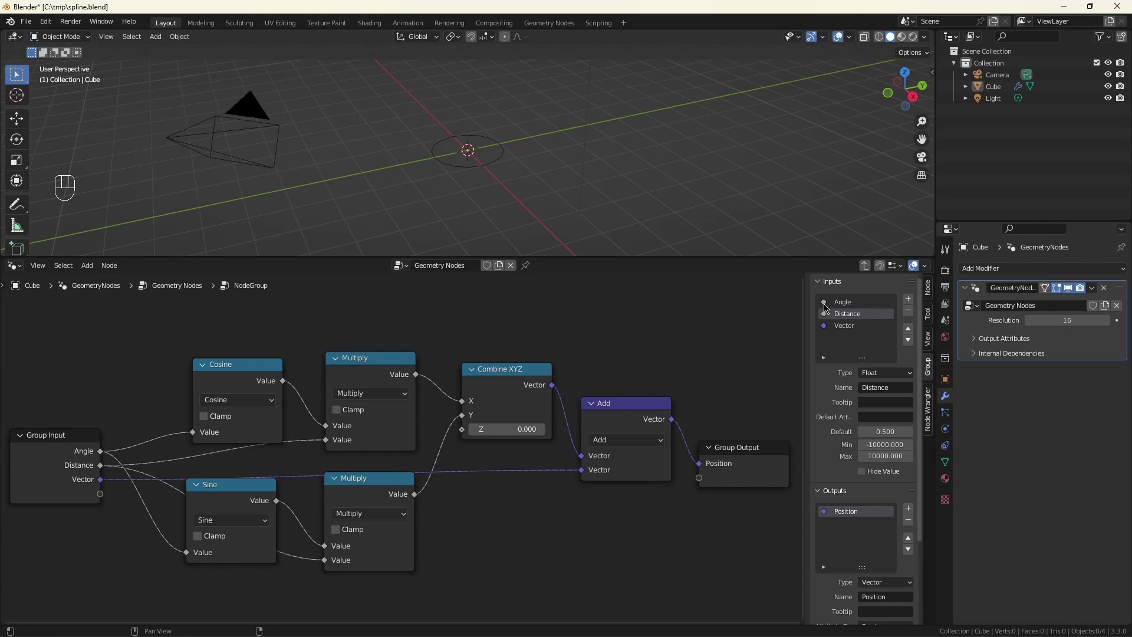
left_click(844, 325)
left_click_drag(848, 328, 848, 328)
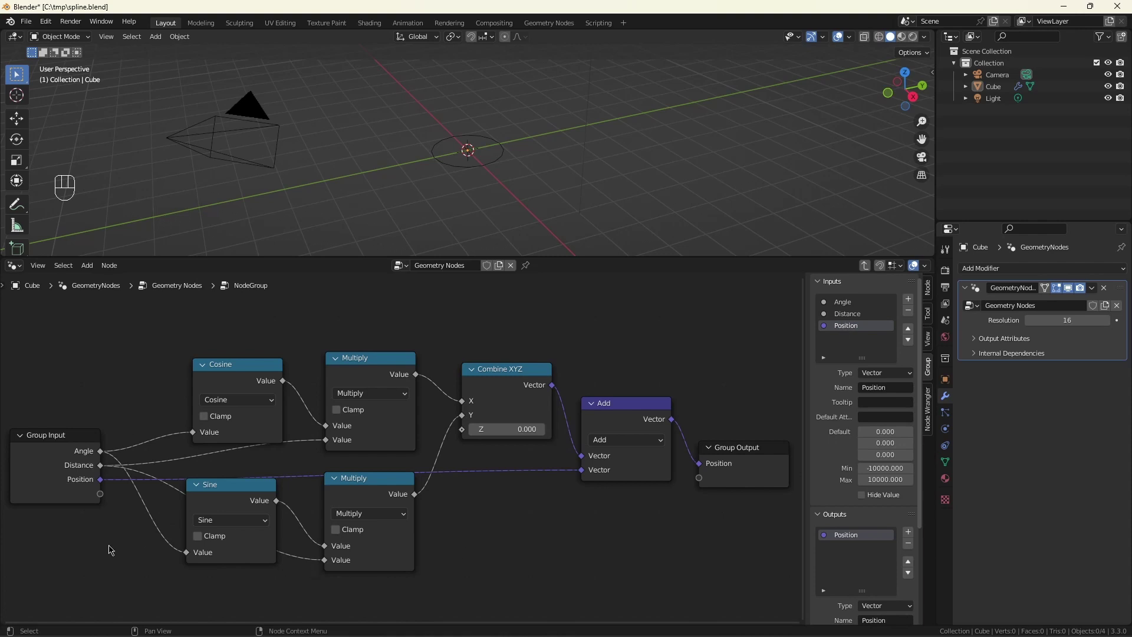
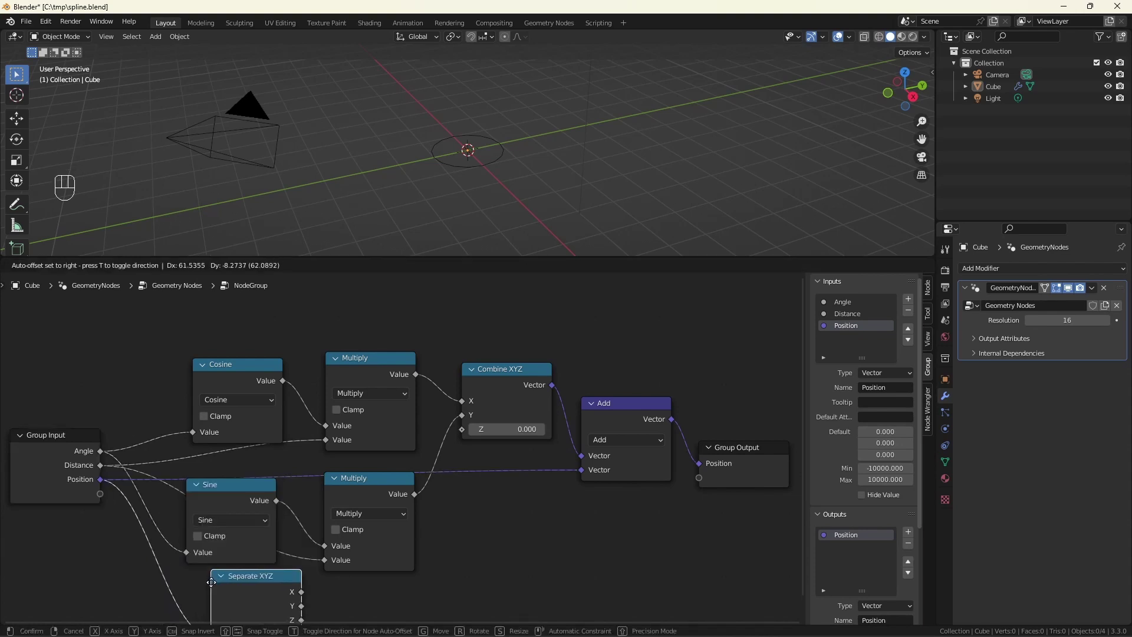
Step: Leave the group to the main tree and name it Move position by angle with Distance 0.5
left_click(205, 588)
scroll("down", 3)
left_click_drag(307, 608, 486, 429)
key("Tab")
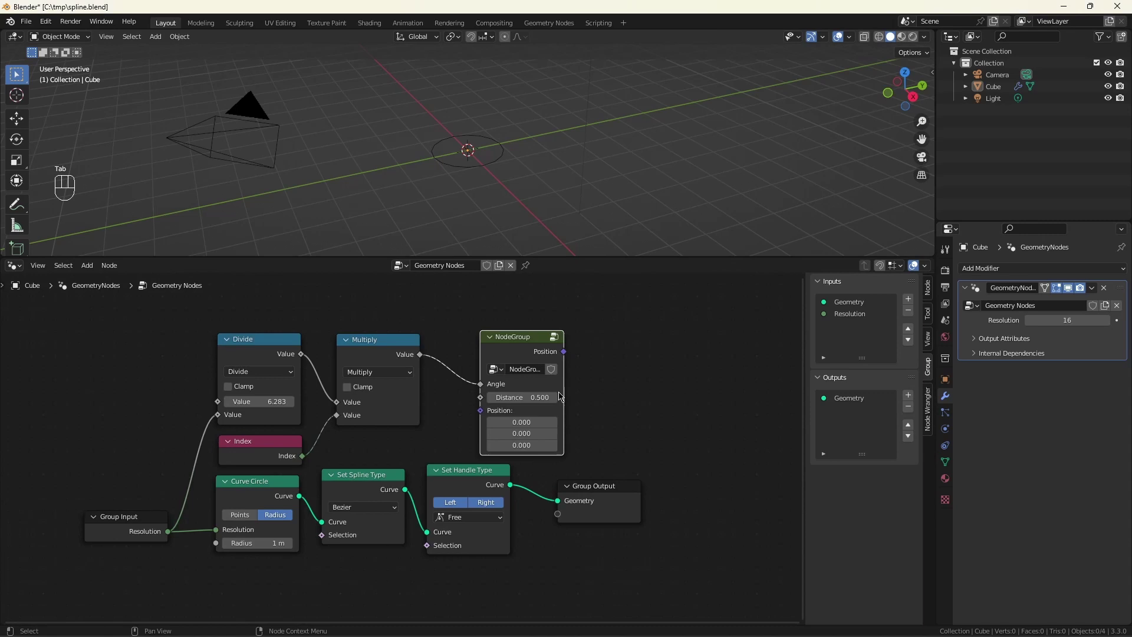
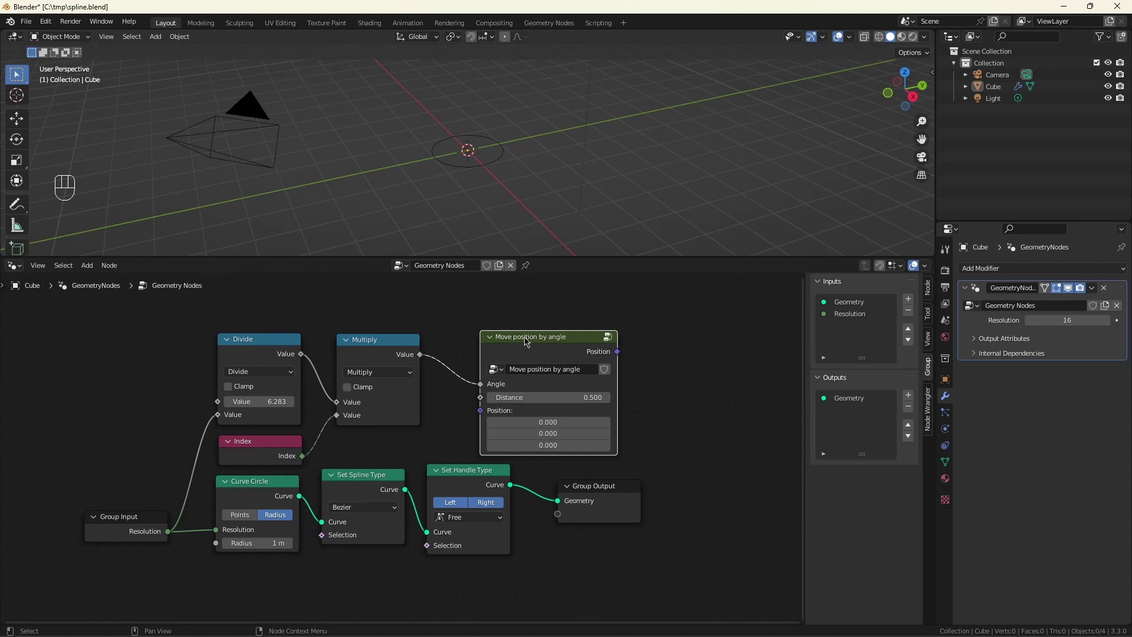
Step: Insert a Set Position node before Group Output fed by the moved Position, and check the circle in the viewport
scroll("down", 3)
scroll("up", 3)
left_click(375, 500)
key("shift+a")
key("s")
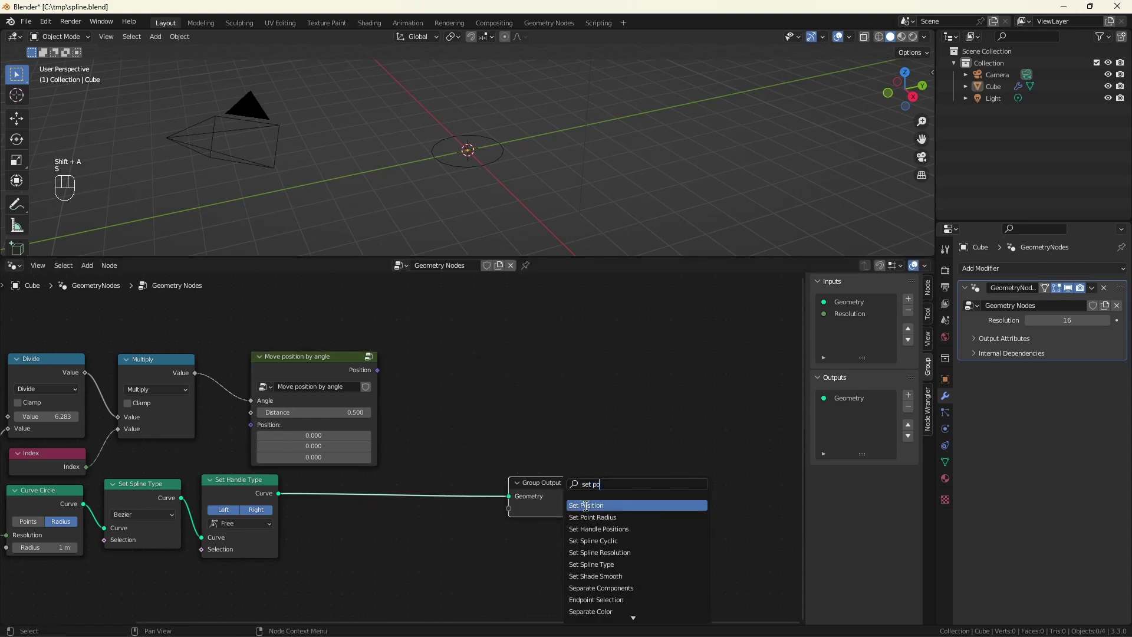
left_click_drag(439, 424, 371, 353)
left_click_drag(381, 372, 407, 476)
left_click_drag(504, 181, 488, 194)
scroll("up", 3)
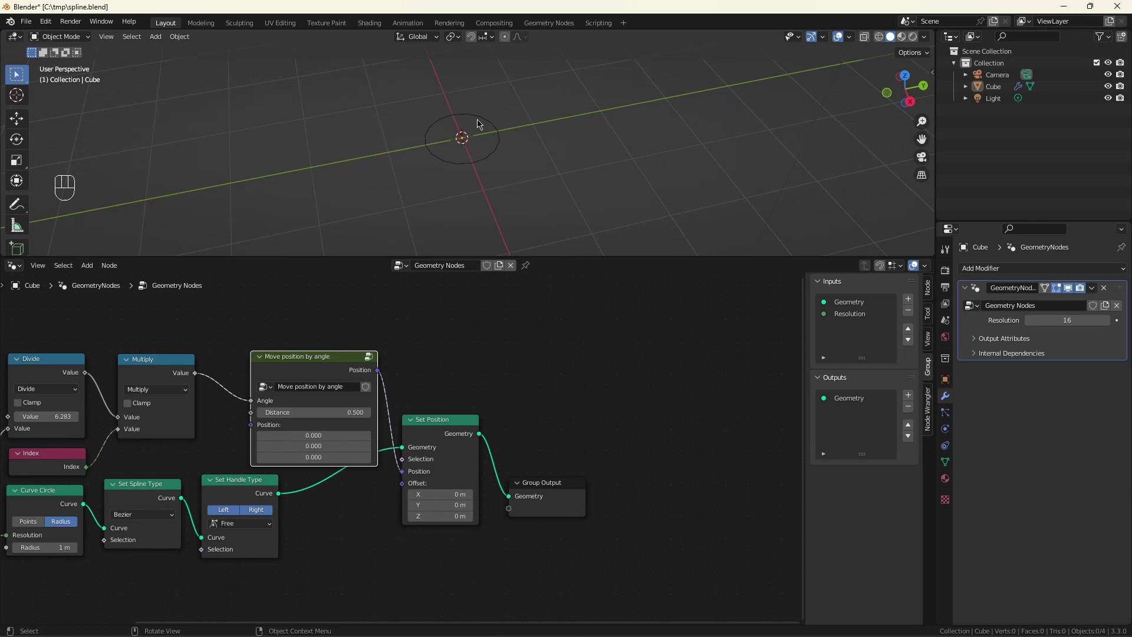
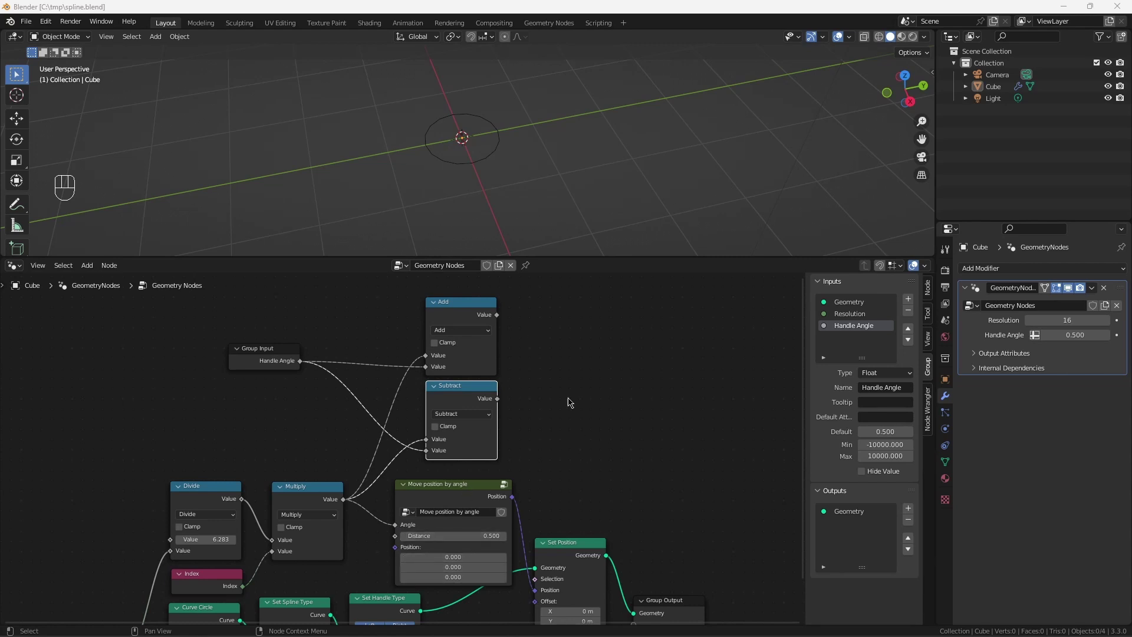
Step: Duplicate Move position by angle twice, feeding the Add and Subtract angles into the copies
key("shift+a")
left_click(668, 422)
left_click(479, 484)
key("shift+d")
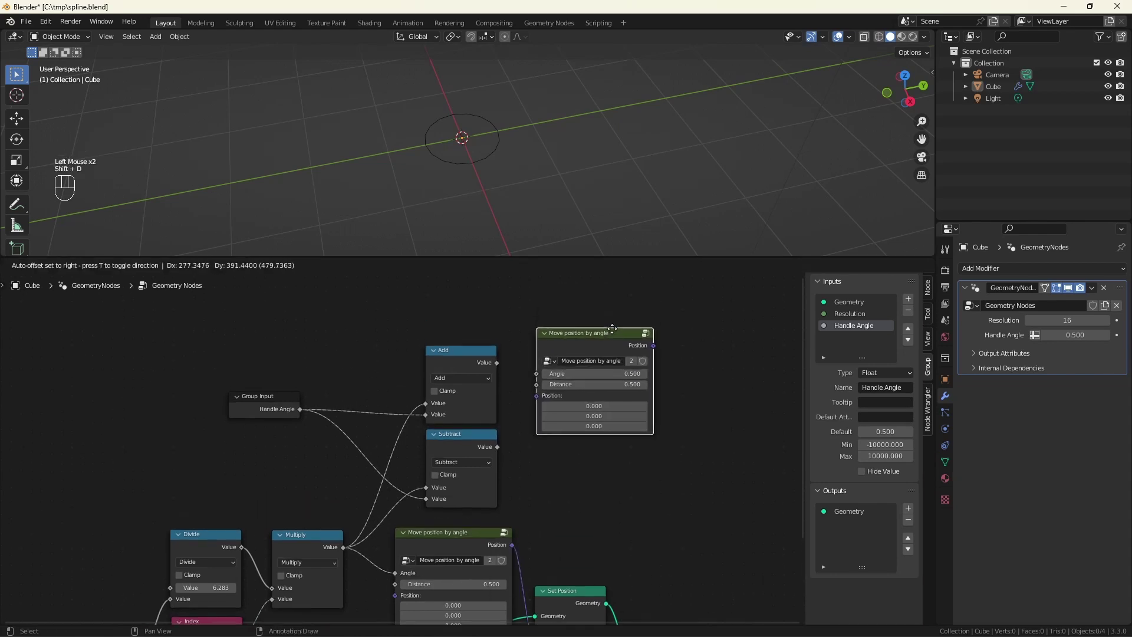
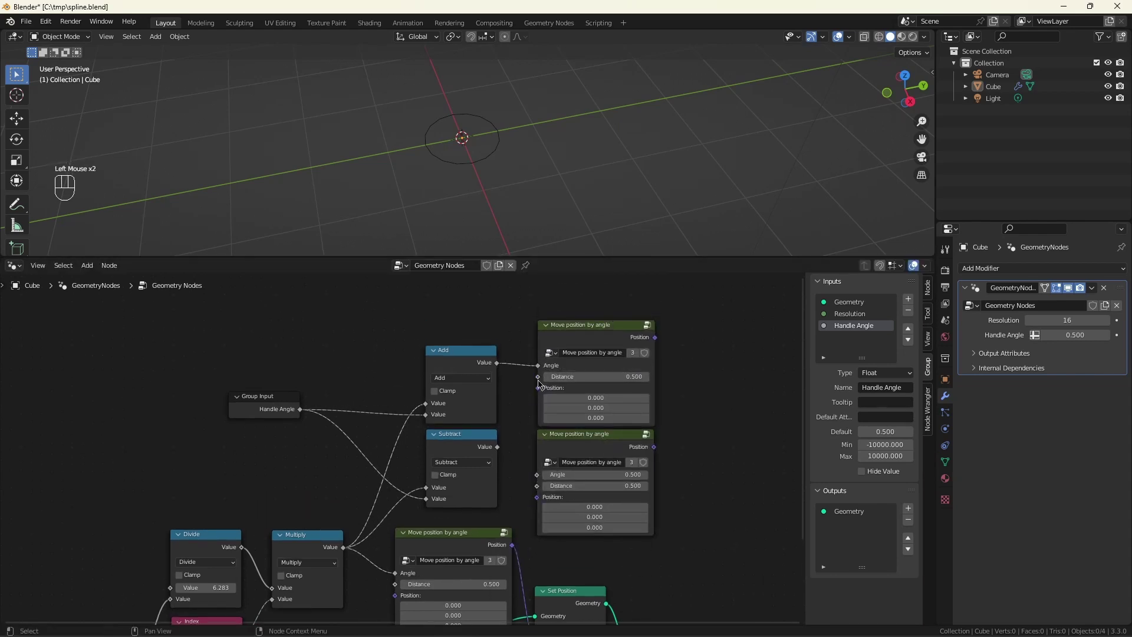
left_click_drag(516, 462, 606, 479)
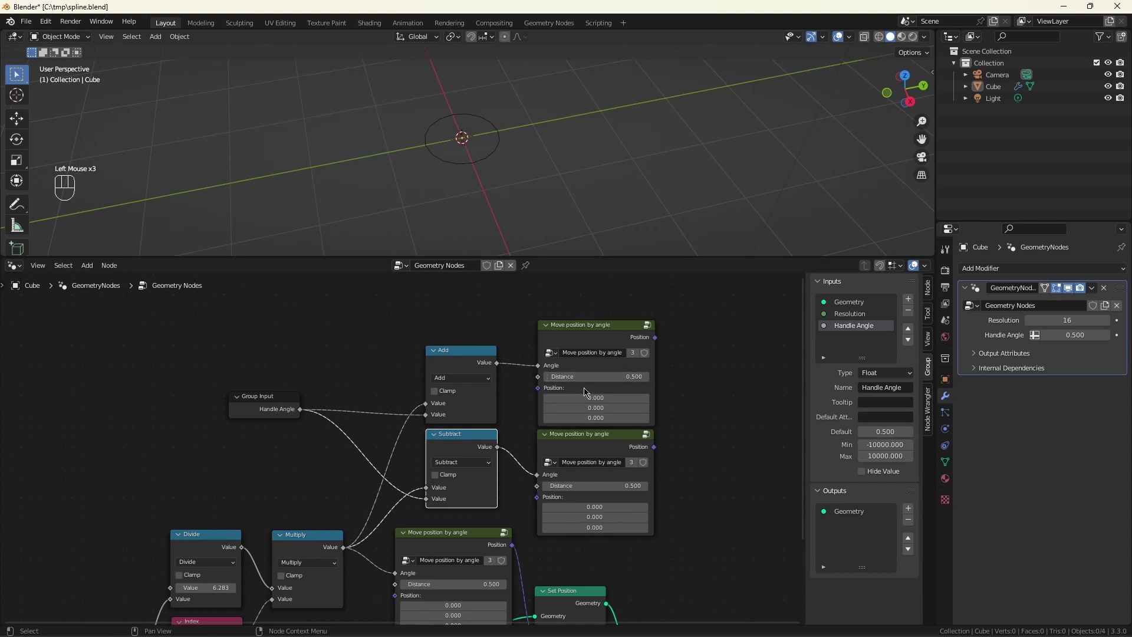
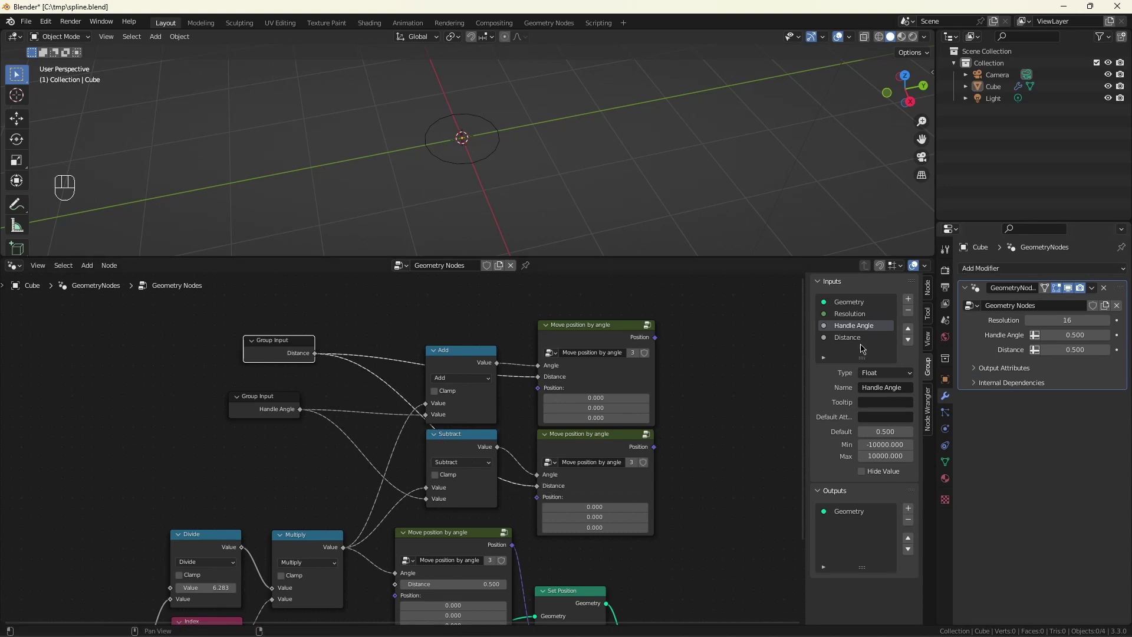
Step: Rename the group input Distance to Handle Distance and start adding a Set Handle Positions node
left_click(855, 342)
left_click_drag(853, 338, 853, 341)
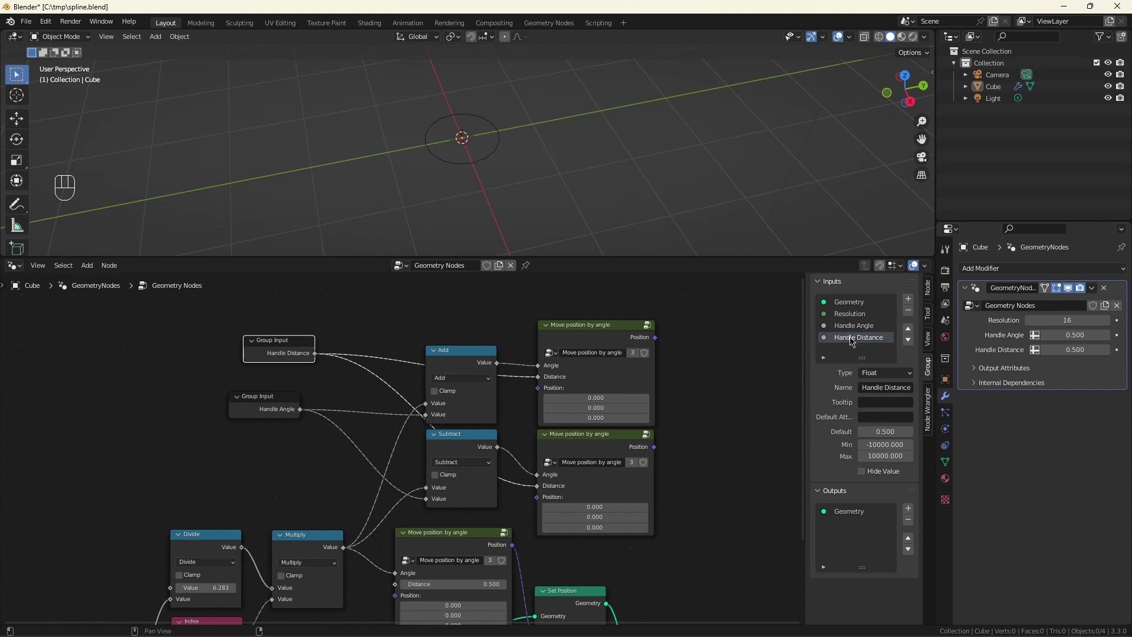
scroll("down", 3)
key("shift+a")
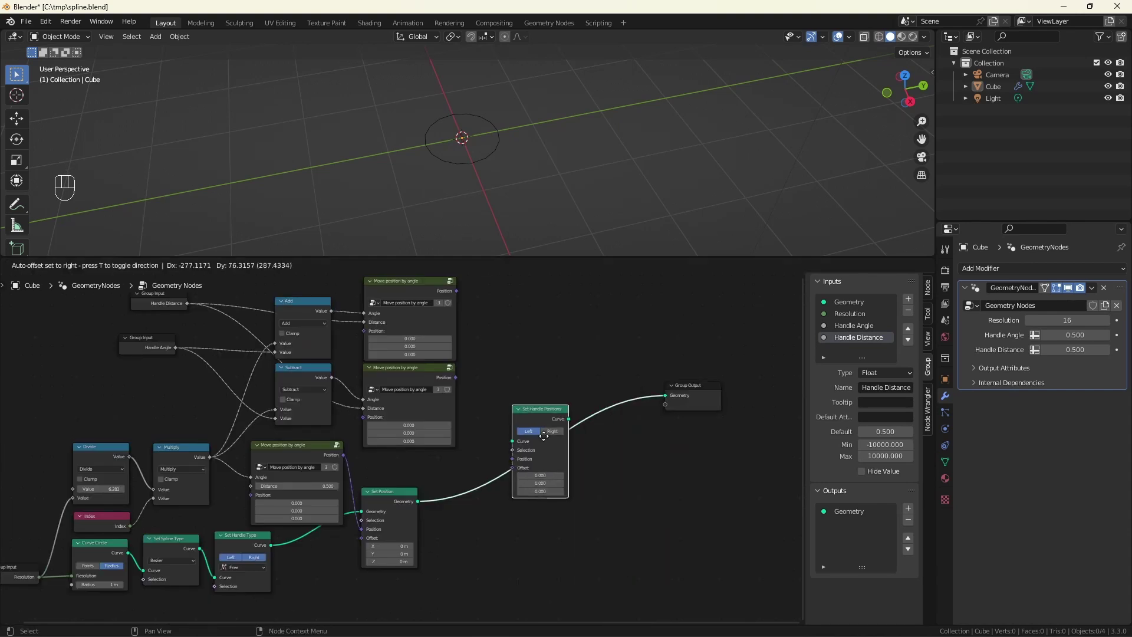
Step: Chain Left and Right Set Handle Positions nodes after Set Position, fed by the copied angle positions
key("shift+d")
double_click(640, 420)
left_click_drag(457, 381, 502, 474)
left_click_drag(458, 293, 684, 408)
scroll("up", 3)
left_click(517, 156)
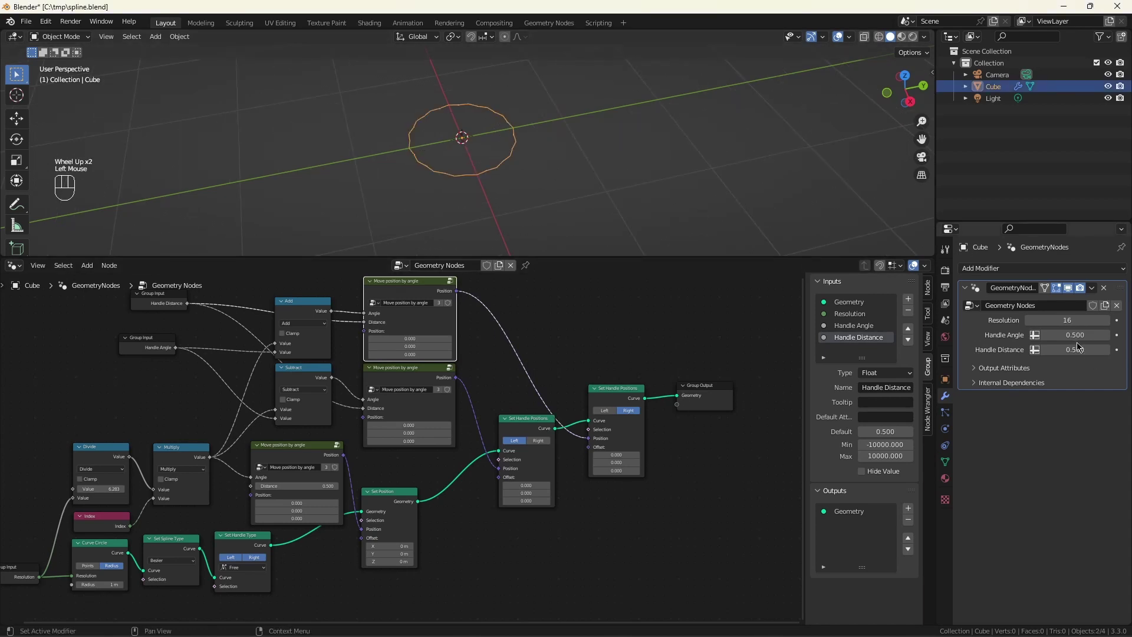
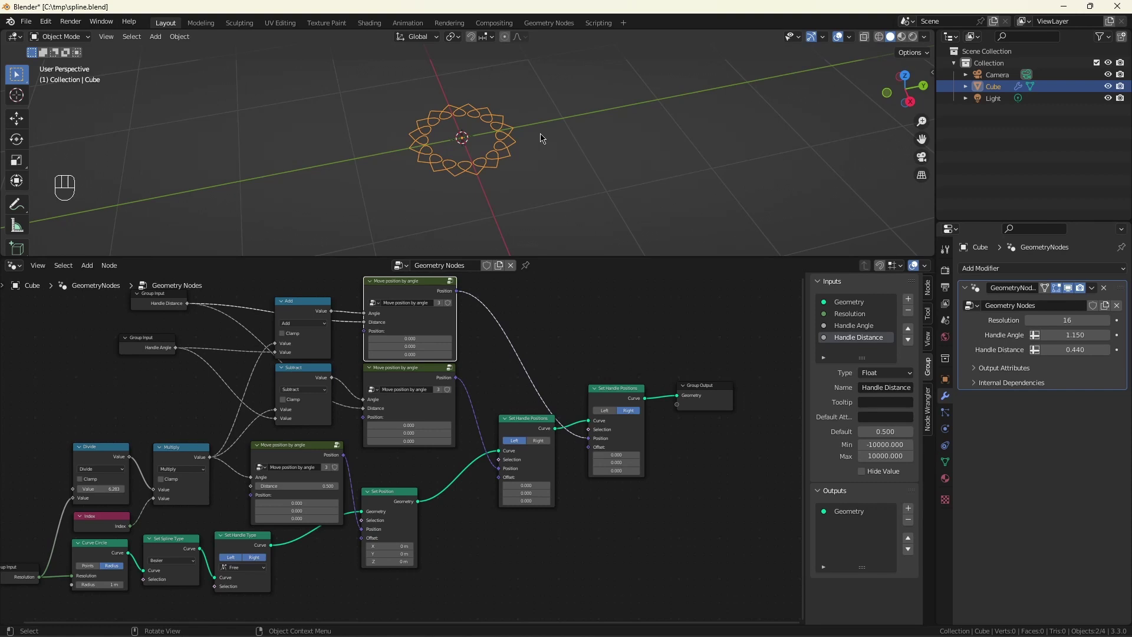
Step: Set Handle Angle 1.150 and Handle Distance 0.440, then free the Group Output link for a join
scroll("down", 3)
scroll("down", 3)
left_click_drag(499, 362, 561, 380)
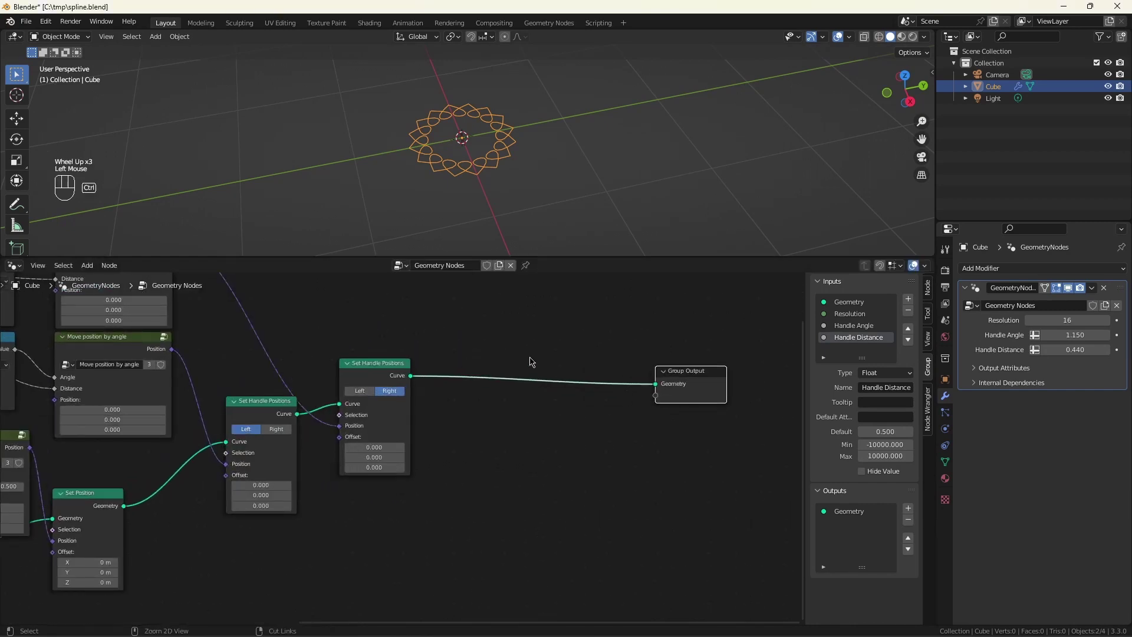
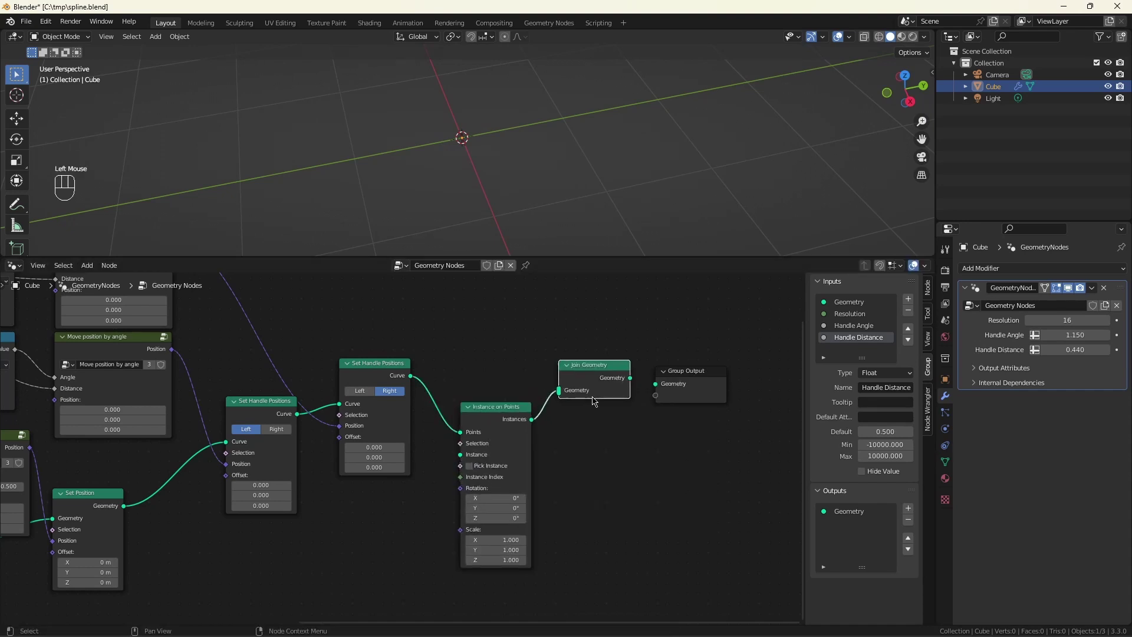
Step: Join the Instance on Points result with the flower curve and select Instance on Points for grouping
left_click_drag(440, 380, 662, 386)
left_click(641, 382)
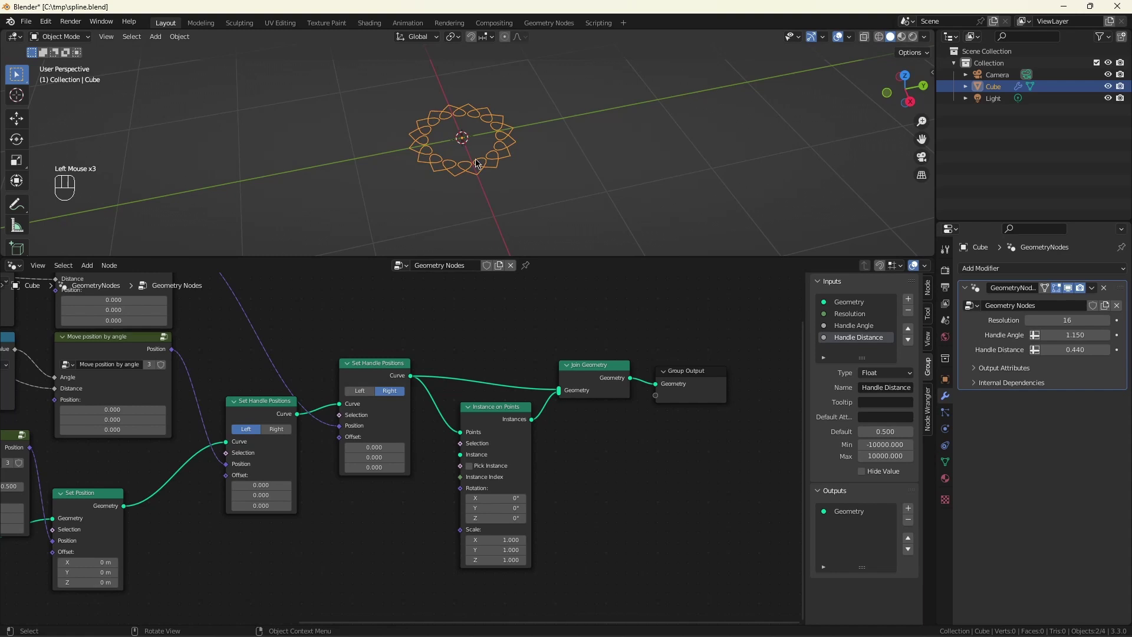
left_click(501, 412)
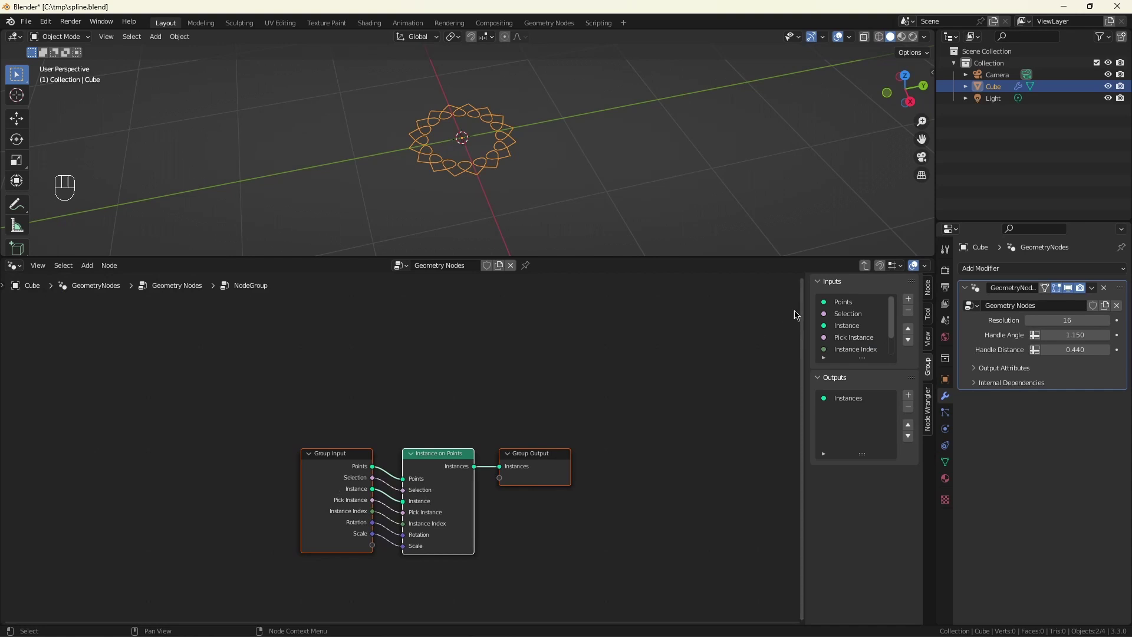
Step: Strip the new group's unused inputs down to Points only
left_click(894, 332)
left_click(909, 310)
left_click(910, 310)
left_click(910, 309)
left_click(910, 309)
left_click(909, 309)
double_click(910, 308)
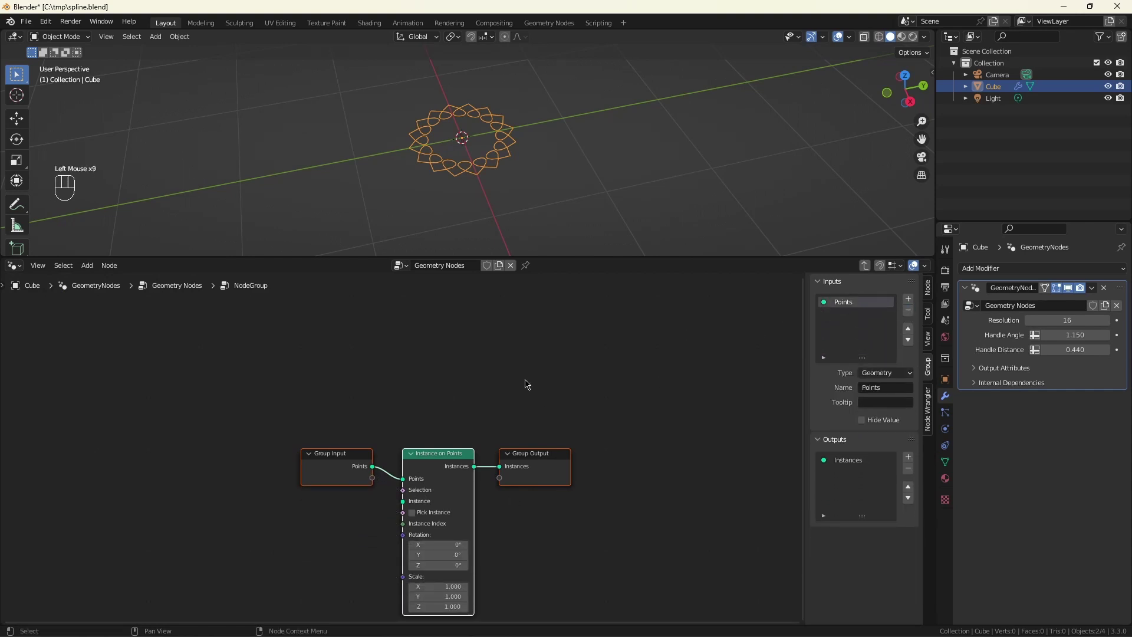
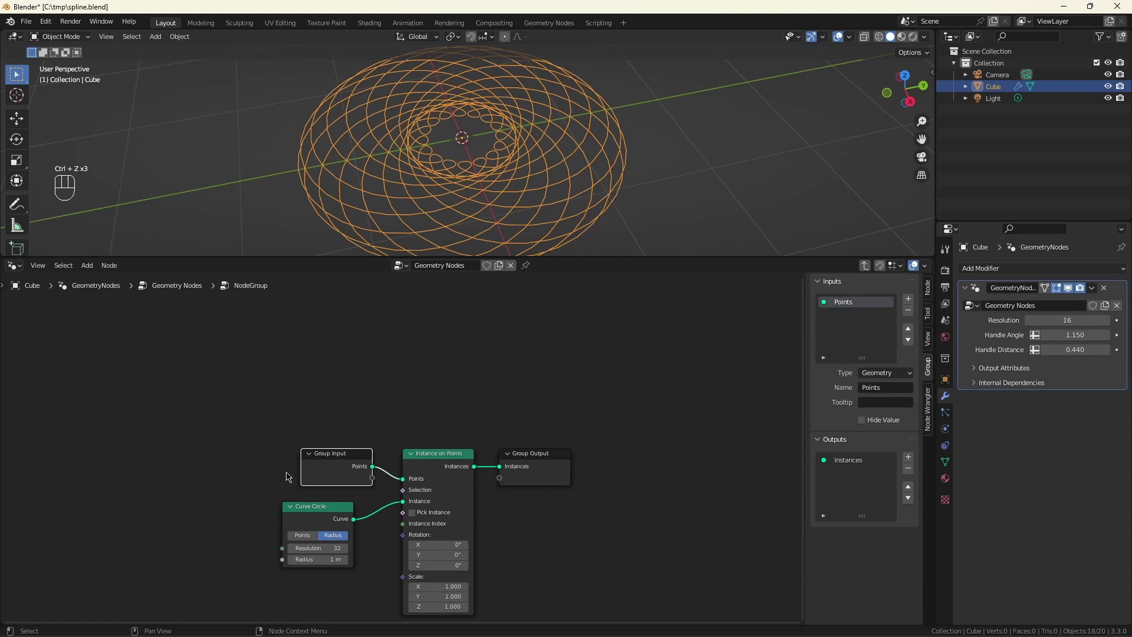
Step: Instance a Curve Circle on the points with its Radius exposed as a group input, set to 0.02 m in the main tree
left_click_drag(342, 457, 268, 538)
left_click_drag(262, 548, 440, 499)
left_click(657, 443)
key("Tab")
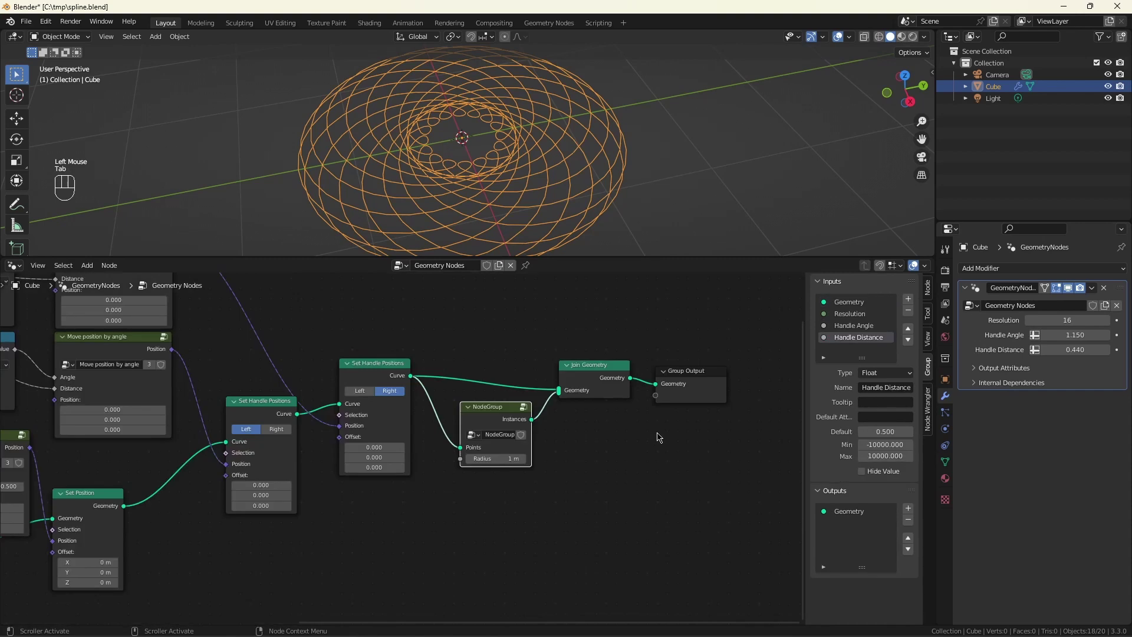
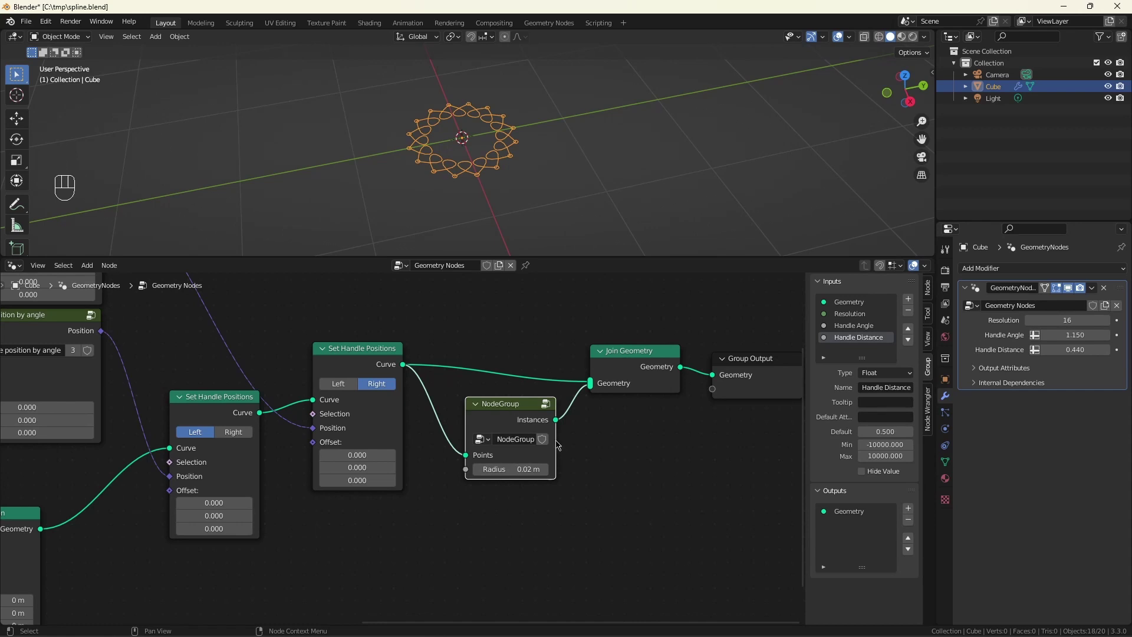
Step: Rename the NodeGroup data-block to Spline Viewer
left_click_drag(523, 444, 522, 443)
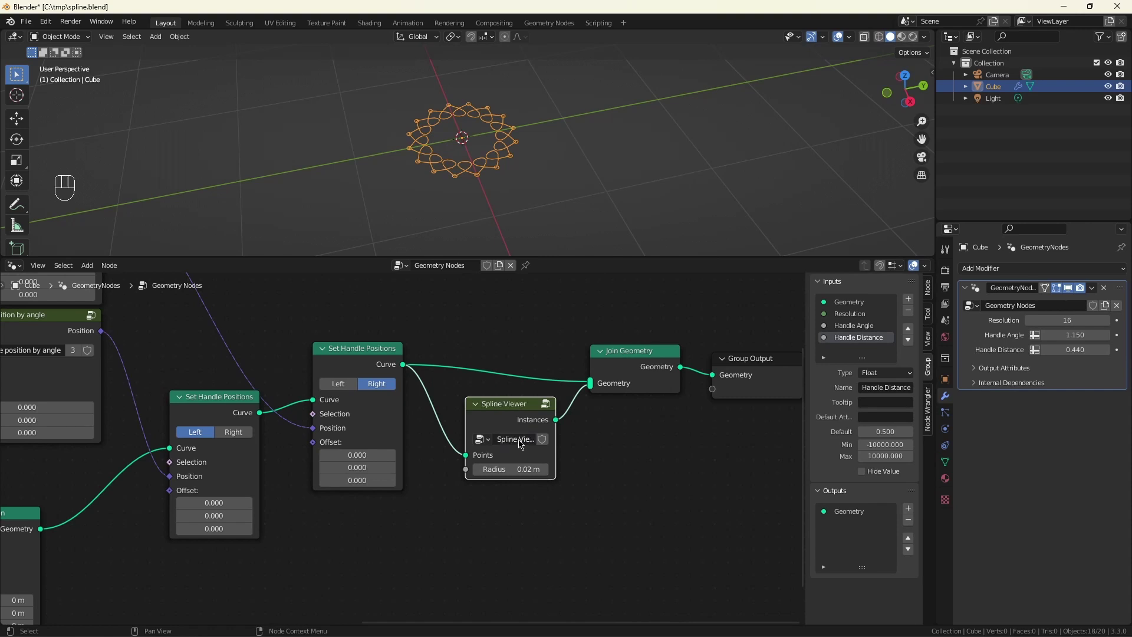
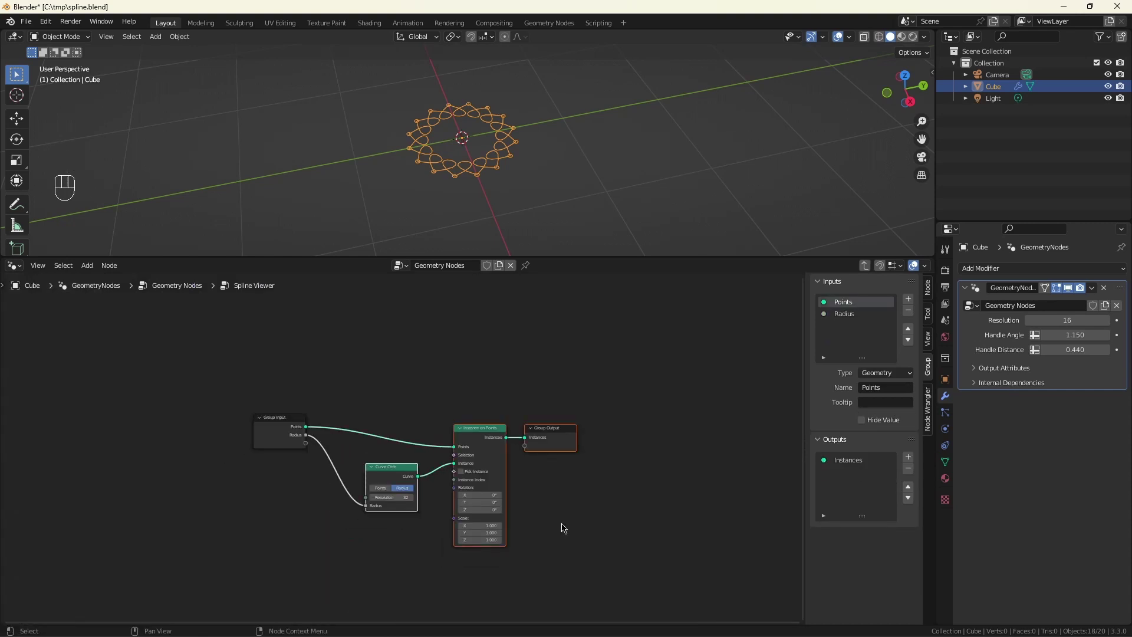
Step: Insert Join Geometry before Group Output and duplicate the Curve Circle and Instance on Points nodes
left_click(565, 527)
left_click_drag(550, 435, 682, 445)
key("shift+a")
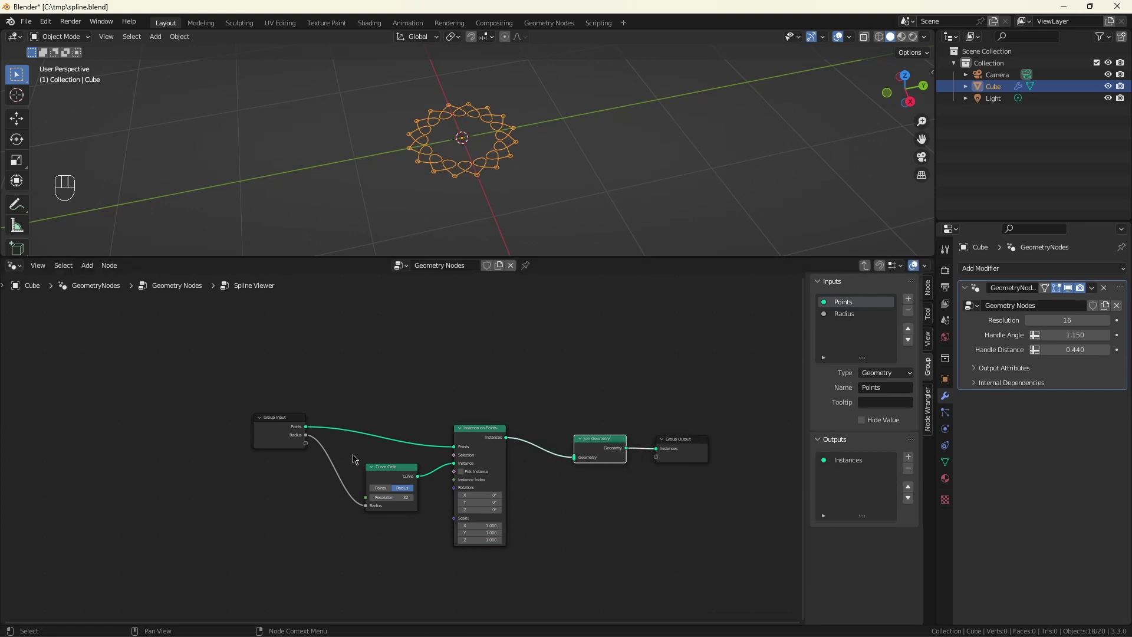
left_click(373, 419)
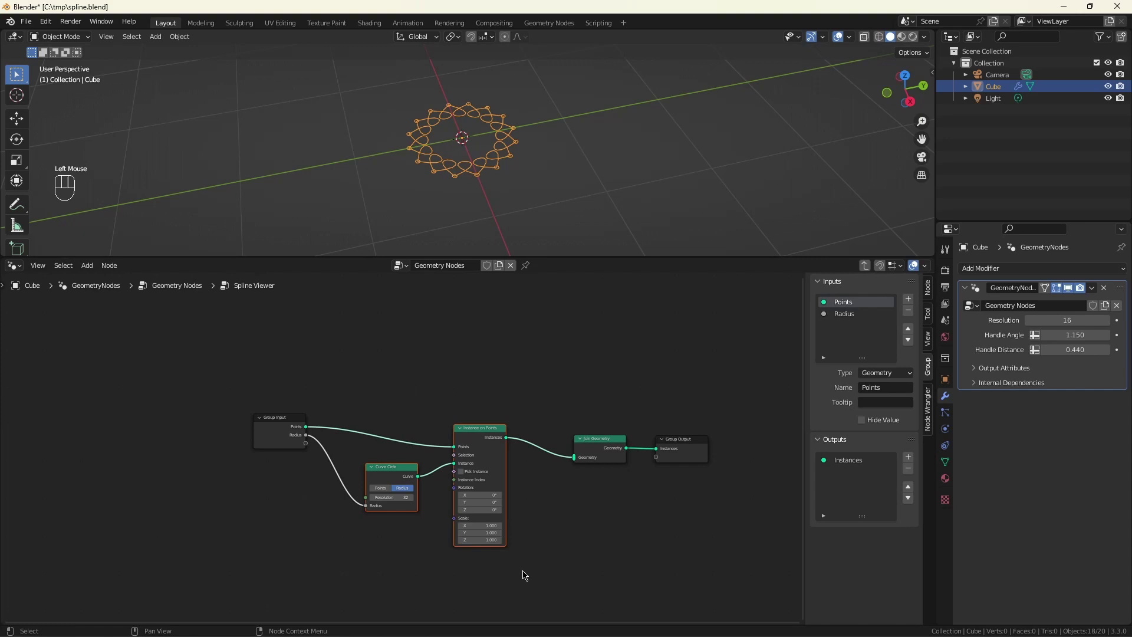
key("ctrl+shift+d")
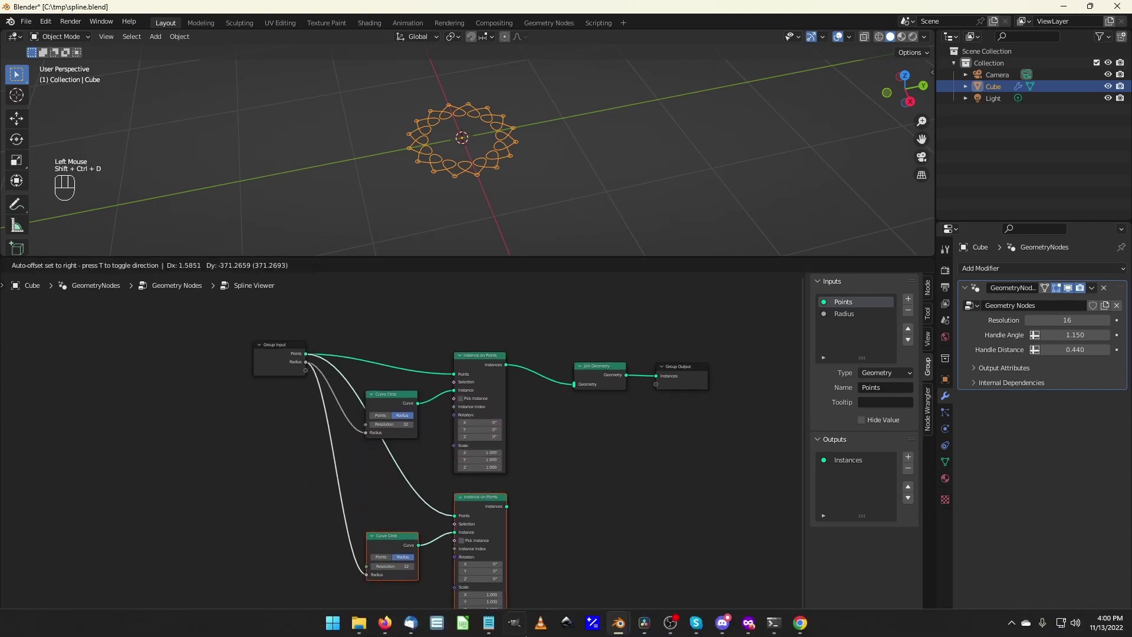
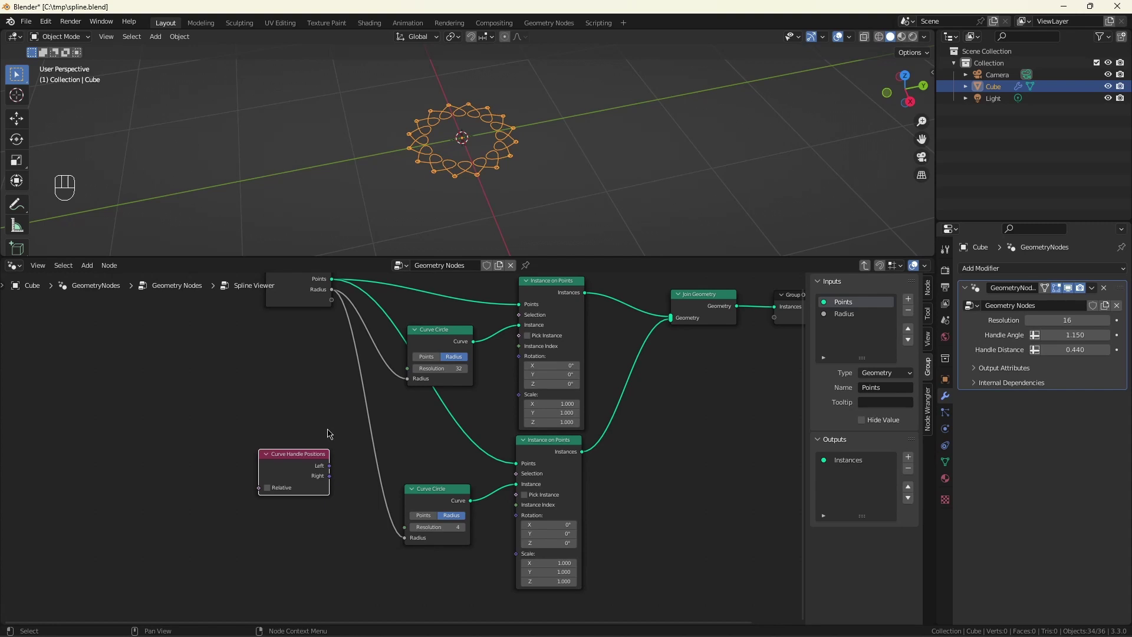
Step: Store the Left handle positions as a Vector named attribute 'Left' from Curve Handle Positions
key("shift+a")
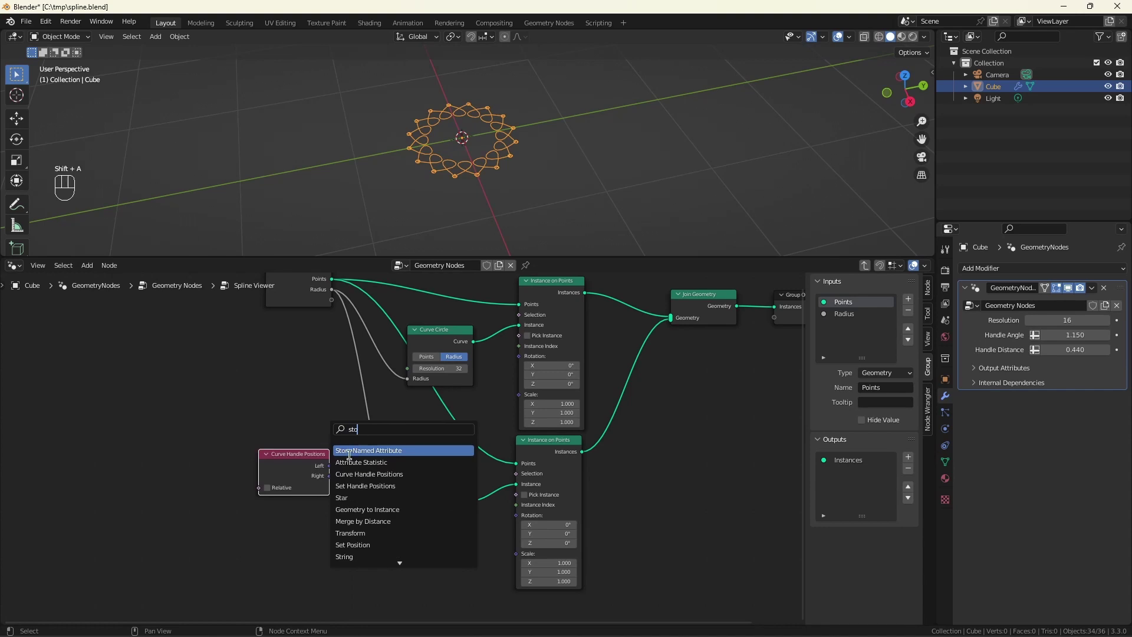
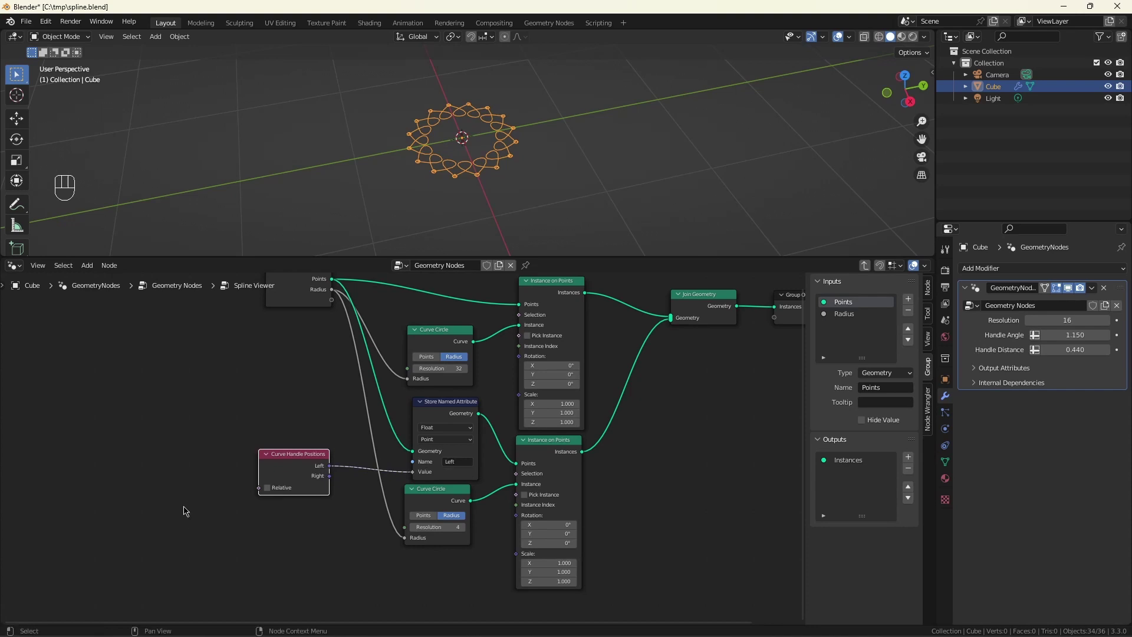
left_click(442, 431)
left_click_drag(444, 432, 453, 463)
left_click_drag(333, 473, 414, 475)
left_click(676, 458)
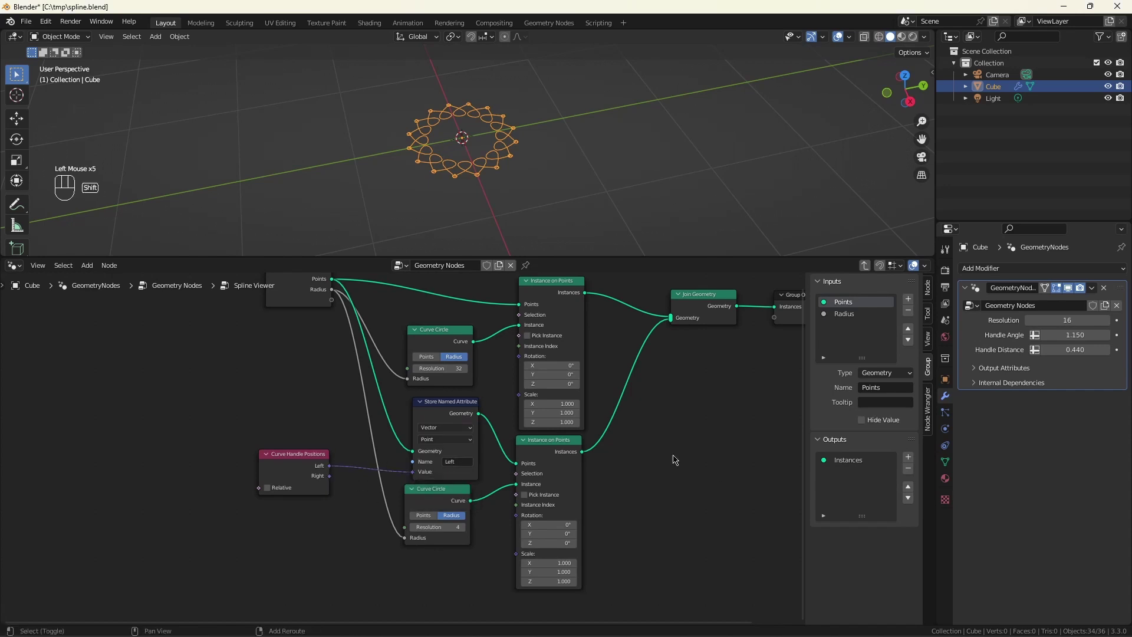
Step: Move the square instances onto the Left handles with Set Position driven by Named Attribute 'Left'
key("shift+a")
key("s")
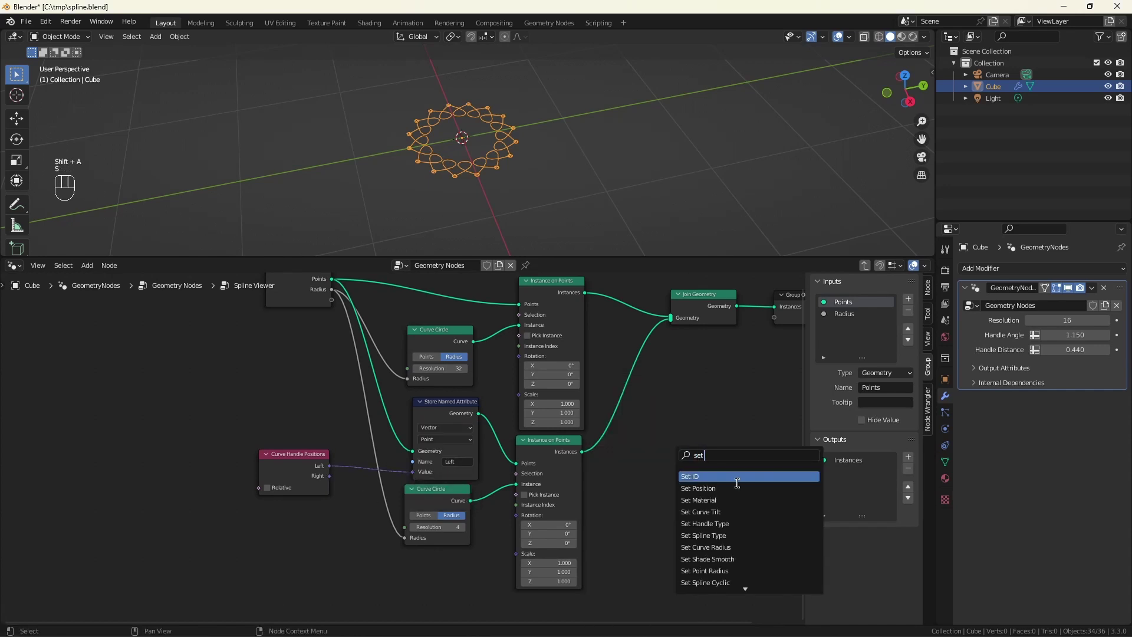
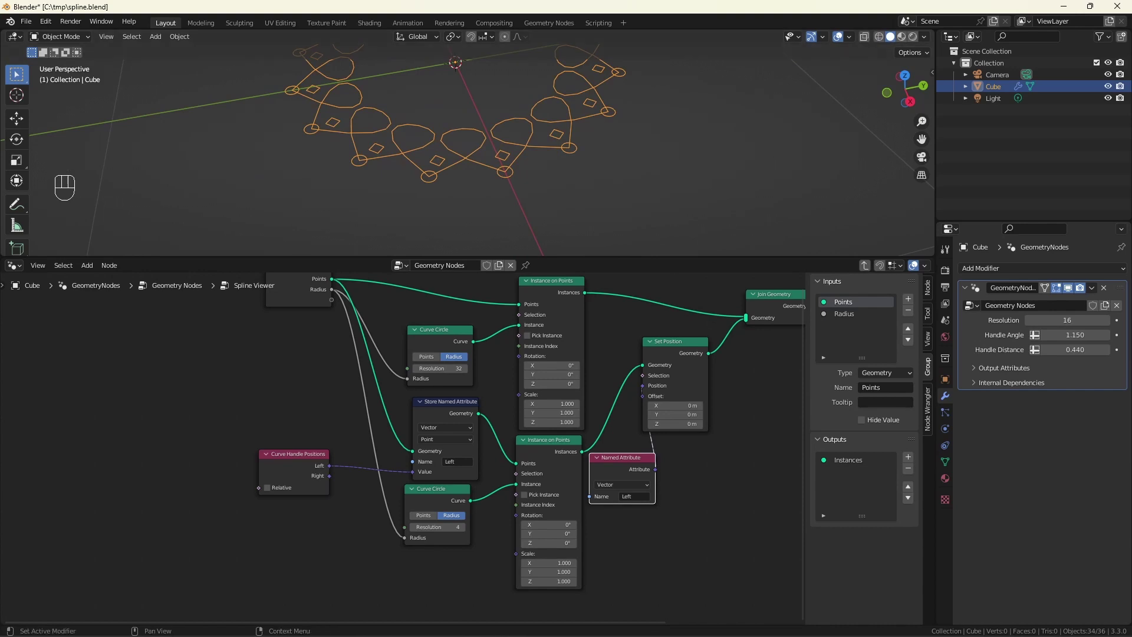
scroll("down", 3)
left_click(692, 423)
left_click(558, 387)
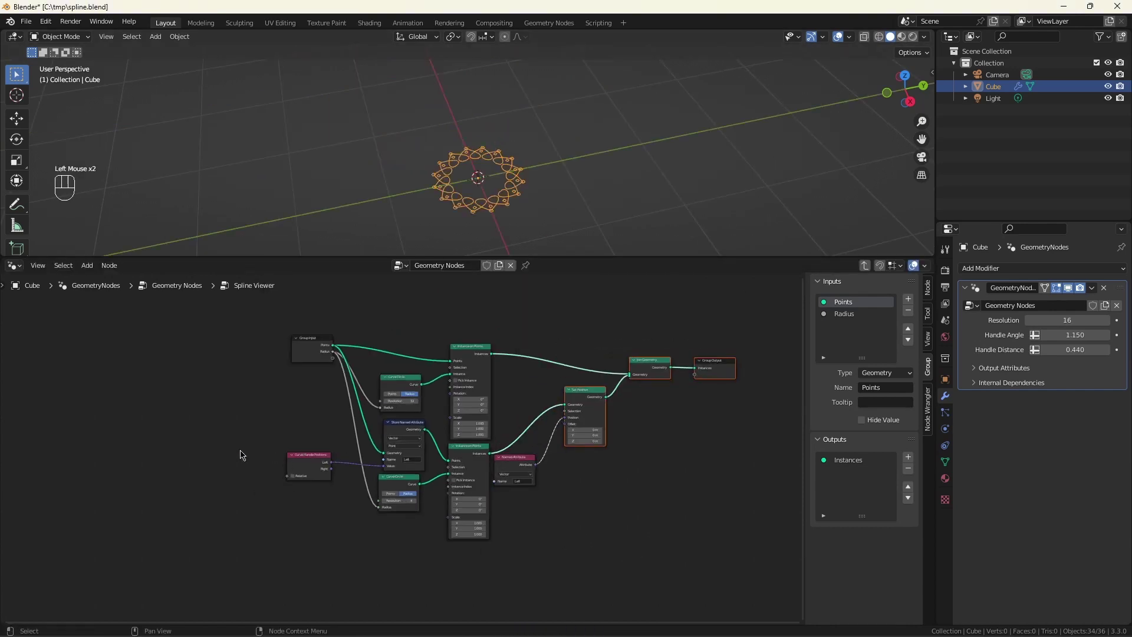
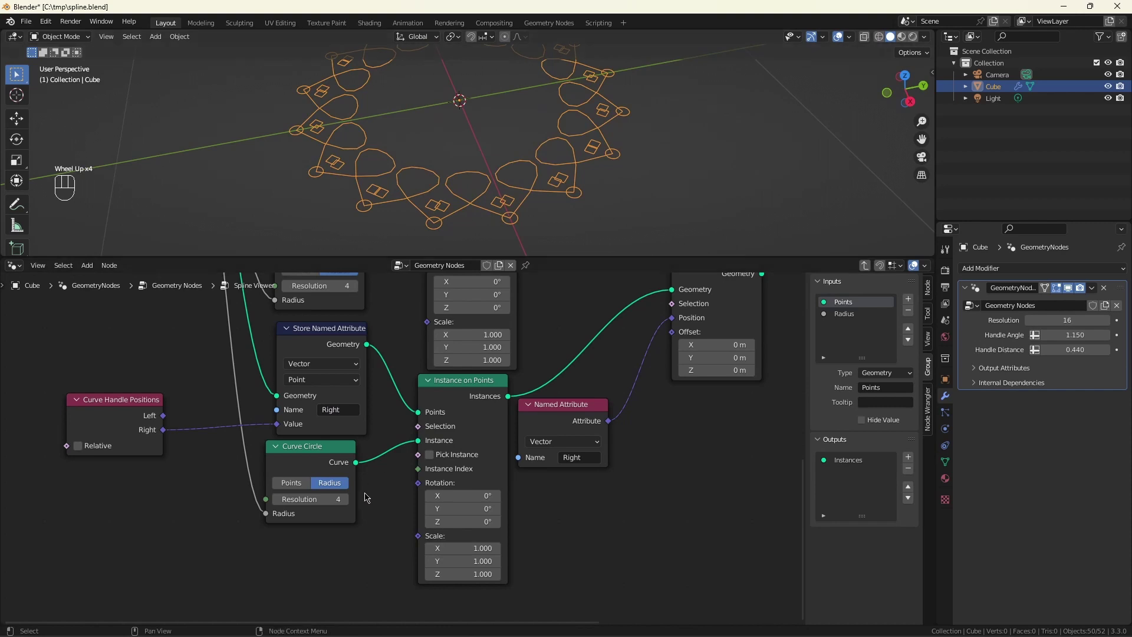
Step: Duplicate the attribute/set-position chain as 'Right' handle markers and adjust their sides
left_click(347, 503)
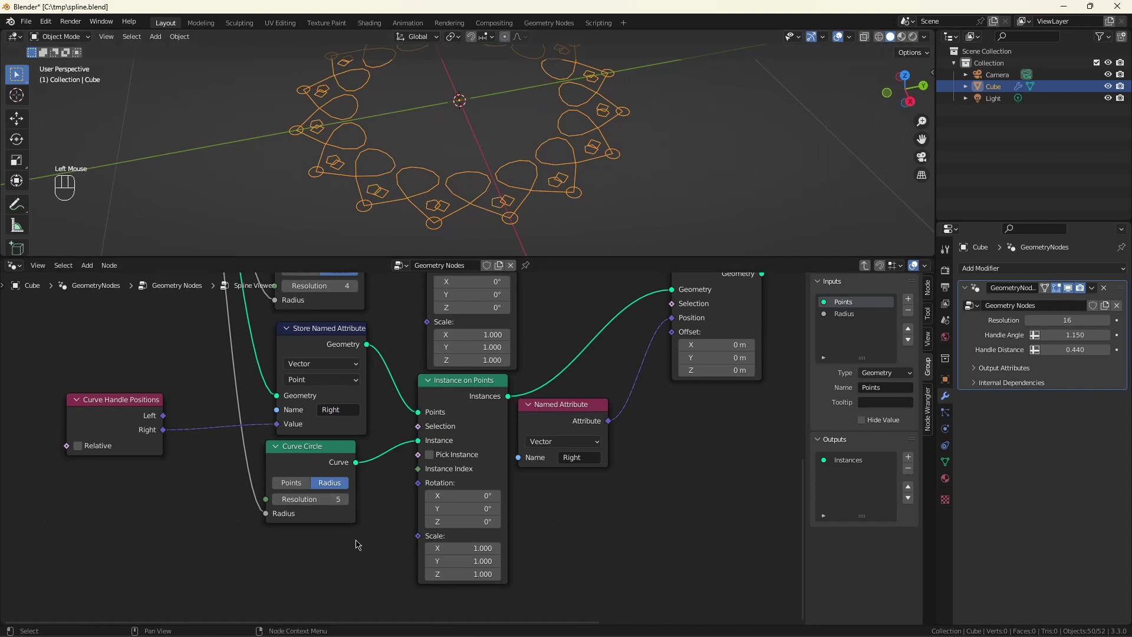
scroll("down", 3)
scroll("up", 3)
scroll("down", 3)
middle_click(551, 397)
scroll("down", 3)
Step: Add Fill Curve to make the point circles solid, then set Handle Angle 0.7 and Distance 0.11
key("shift+a")
key("l")
left_click(458, 374)
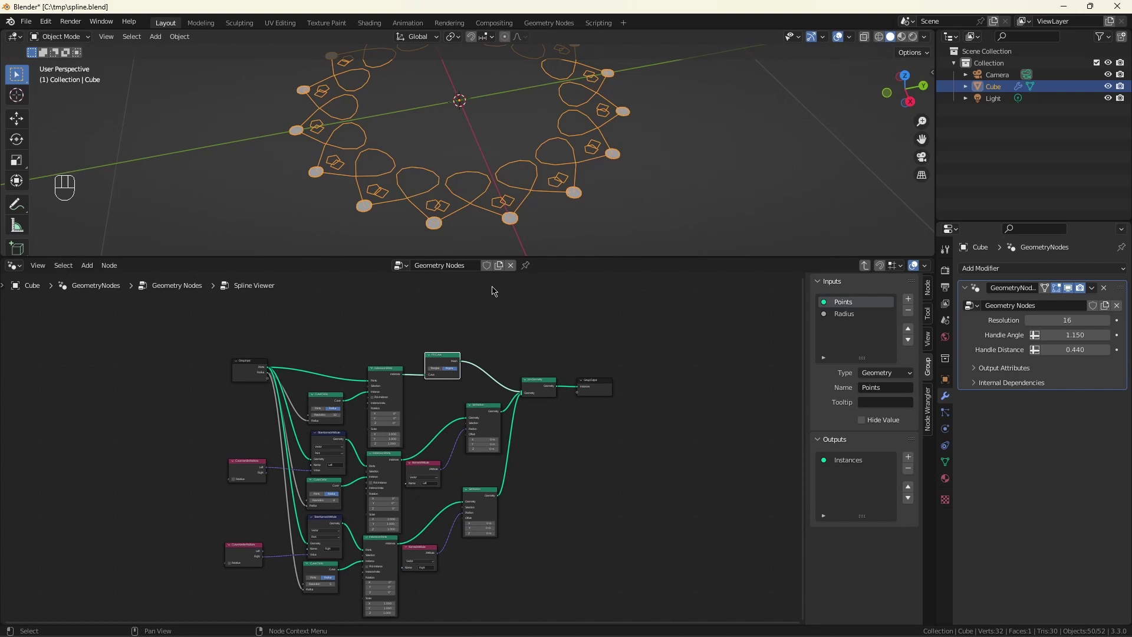
left_click_drag(618, 456, 616, 444)
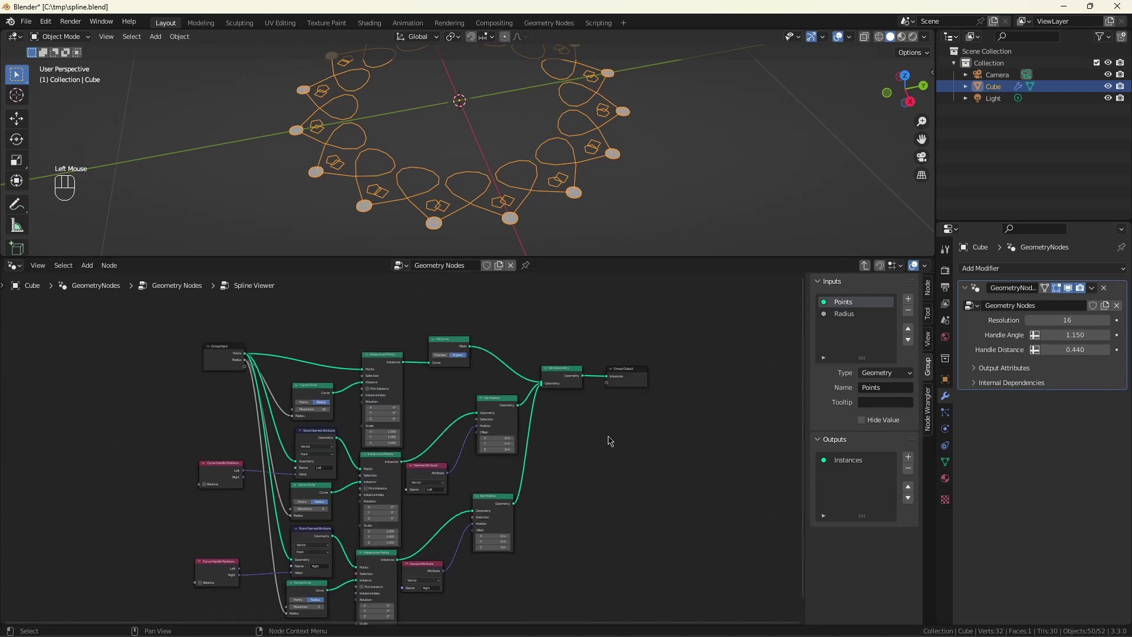
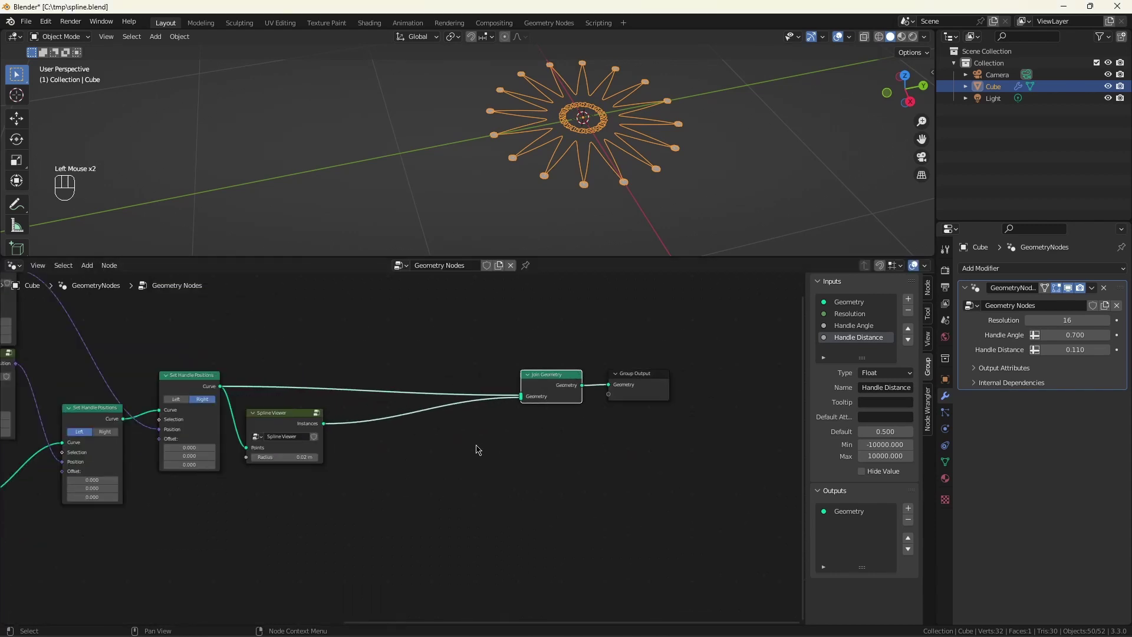
Step: Sweep the flower curve along a Curve Line via Curve to Mesh and feed the mesh into Join Geometry
key("shift+a")
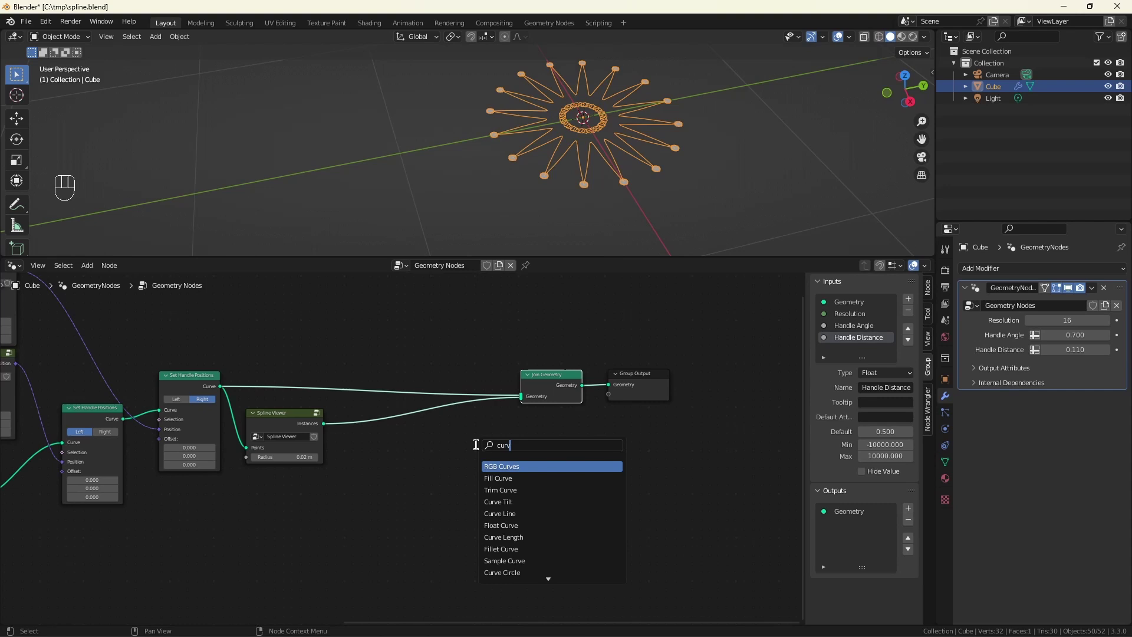
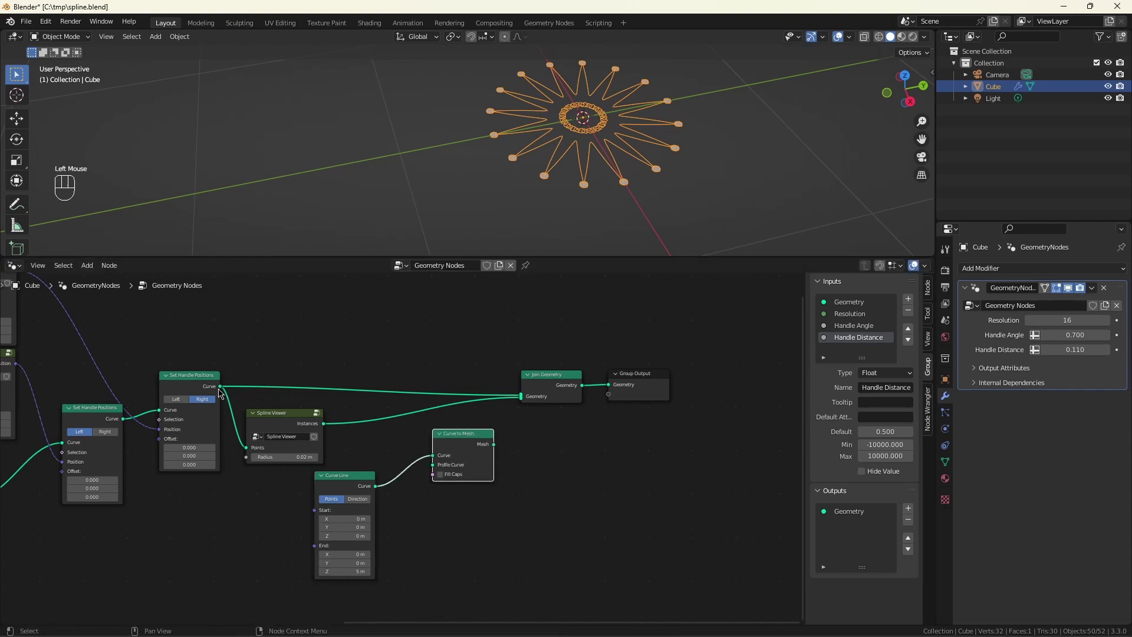
left_click_drag(222, 388, 607, 433)
left_click_drag(496, 450, 525, 404)
scroll("down", 3)
left_click_drag(708, 118, 588, 146)
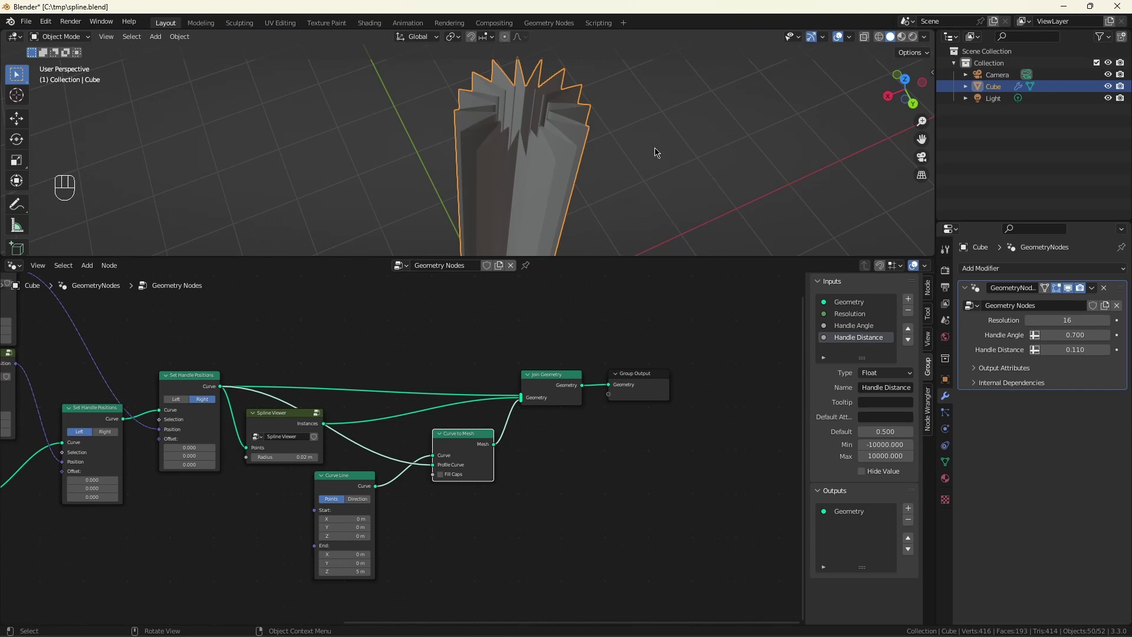
Step: Search the node menu for a spline node with 'spl'
left_click(642, 312)
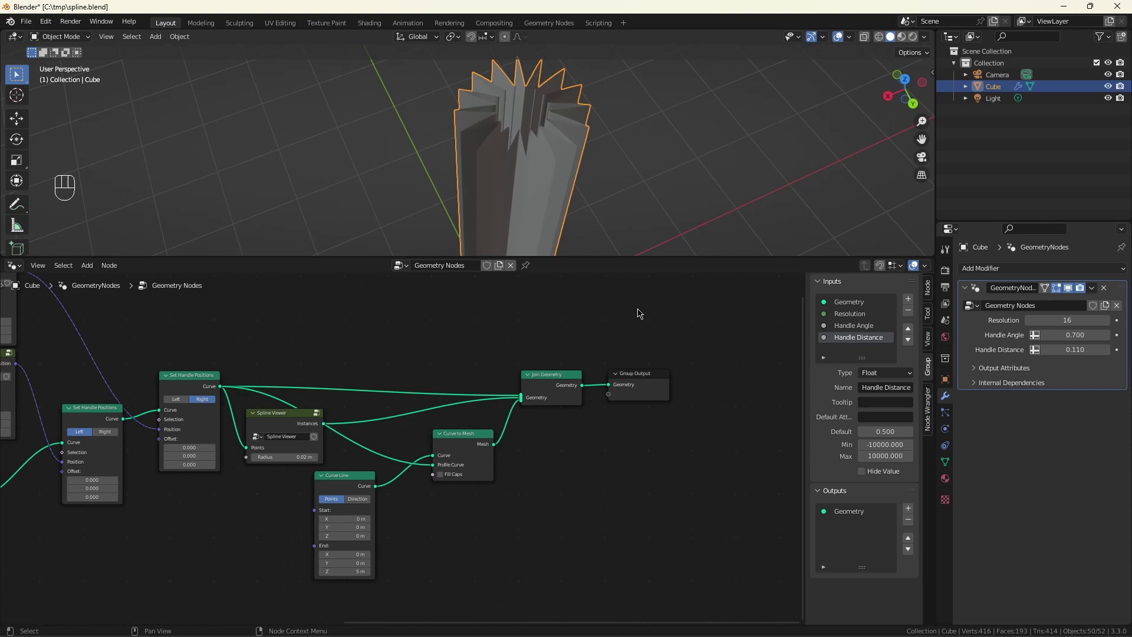
Step: Insert a Set Spline Type node set to NURBS between Set Handle Positions and Join Geometry
key("shift+a")
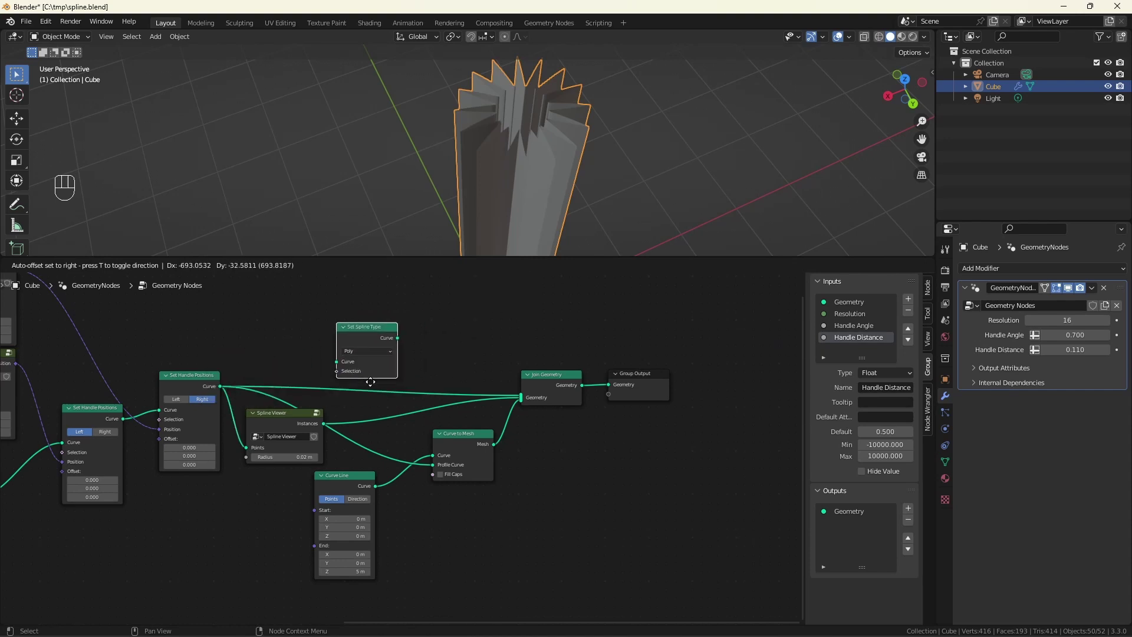
left_click_drag(364, 378, 366, 414)
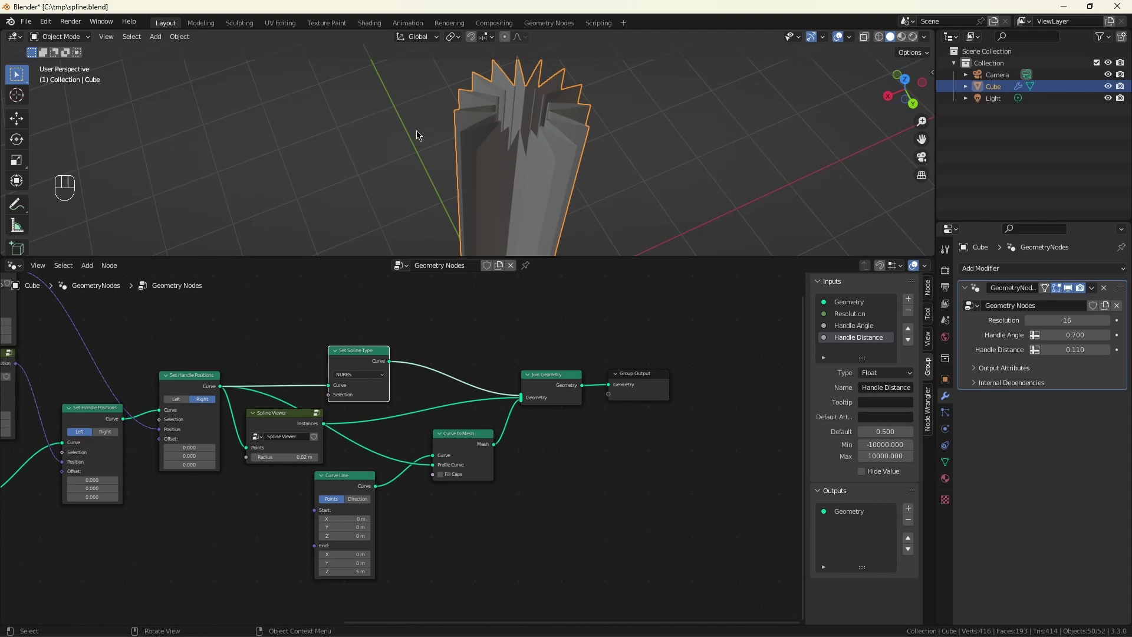